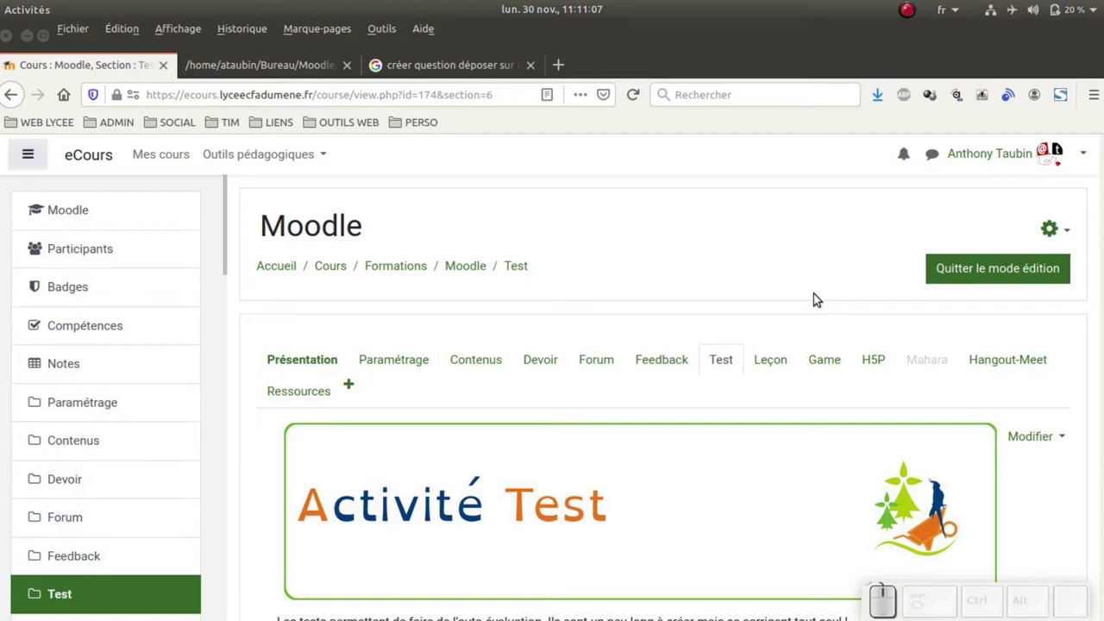
# Open the Test quiz and bring up its administration options for editing.
pyautogui.scroll(-3)
pyautogui.click(352, 338)
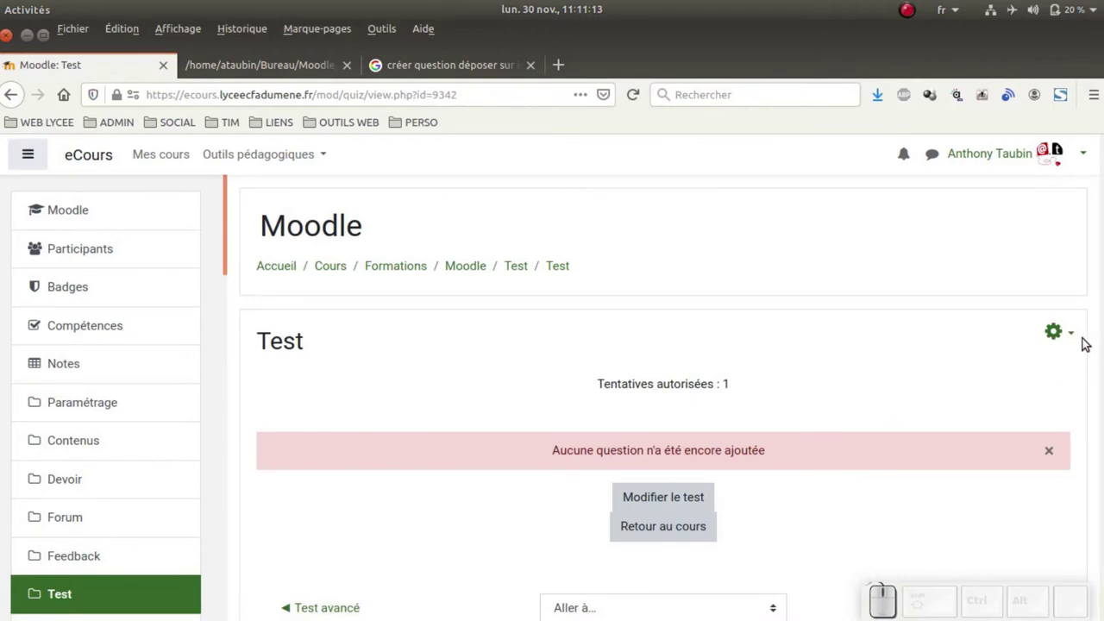
pyautogui.click(1075, 336)
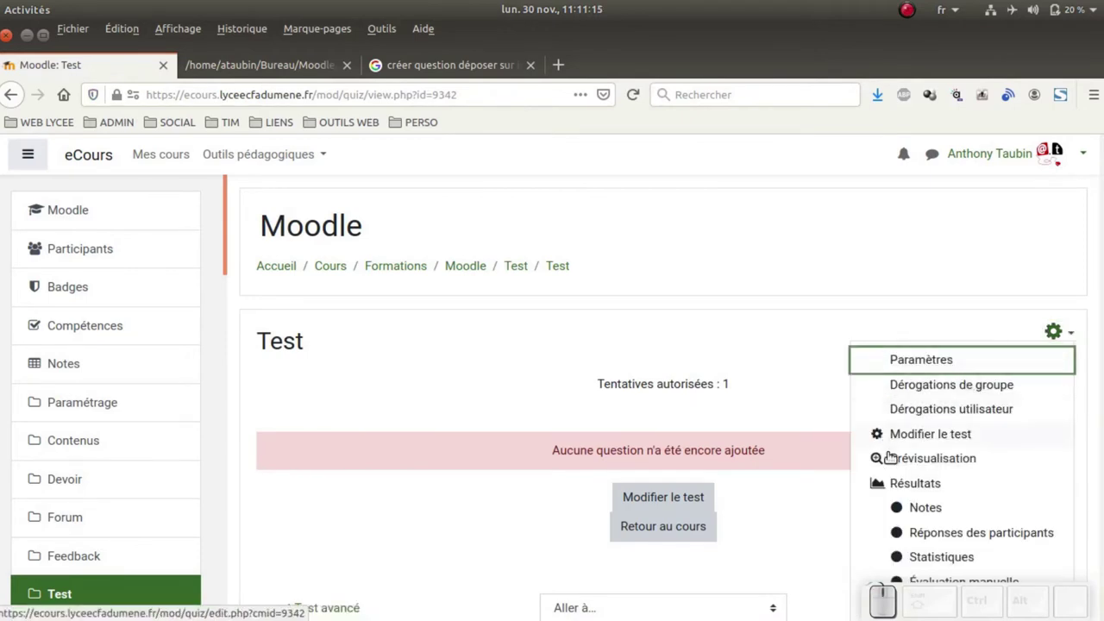
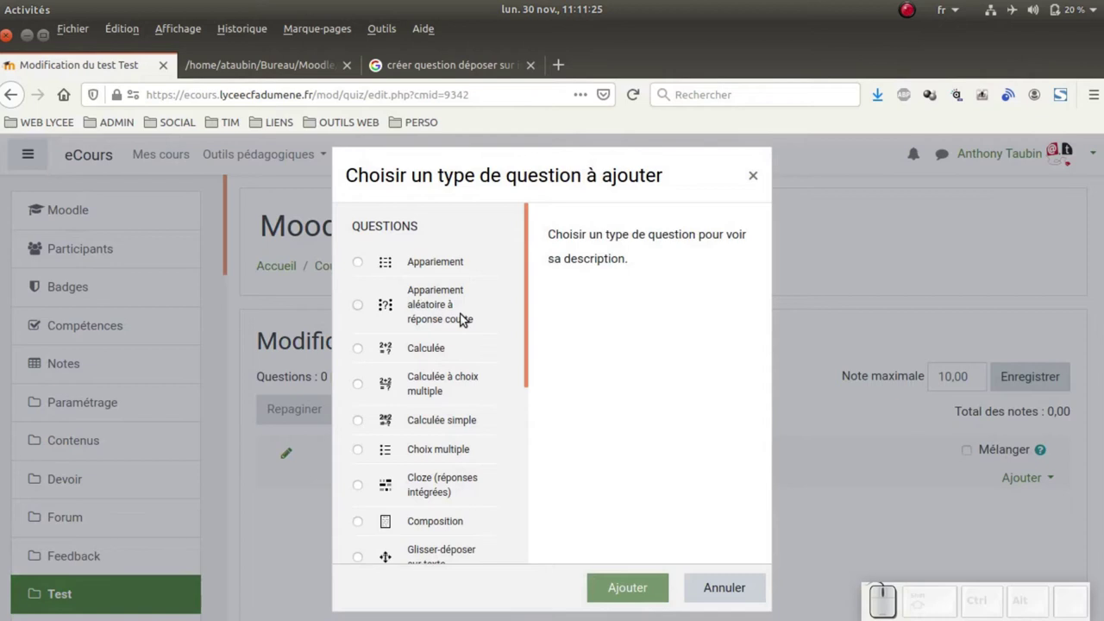
# Choose 'Glisser-déposer sur une image' as the new question's type.
pyautogui.scroll(-3)
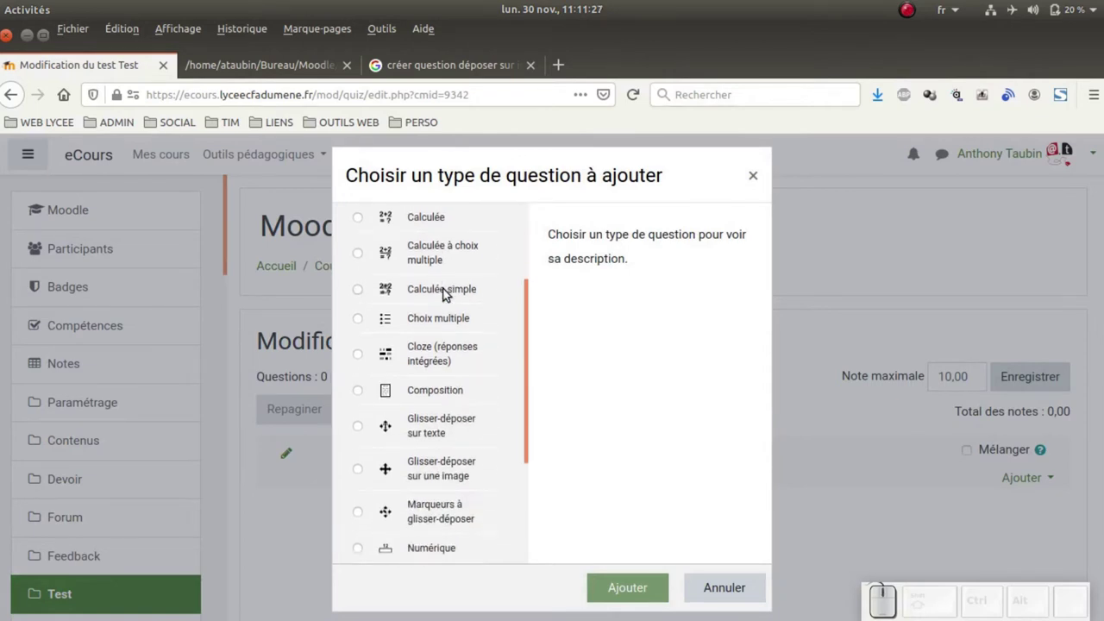
pyautogui.scroll(-3)
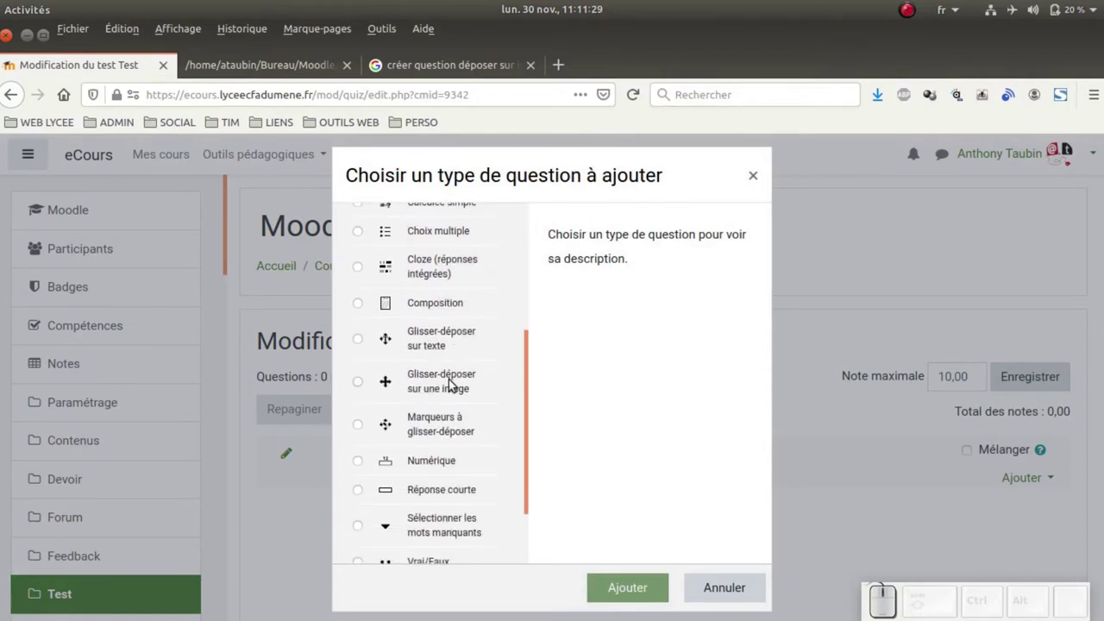
pyautogui.click(361, 388)
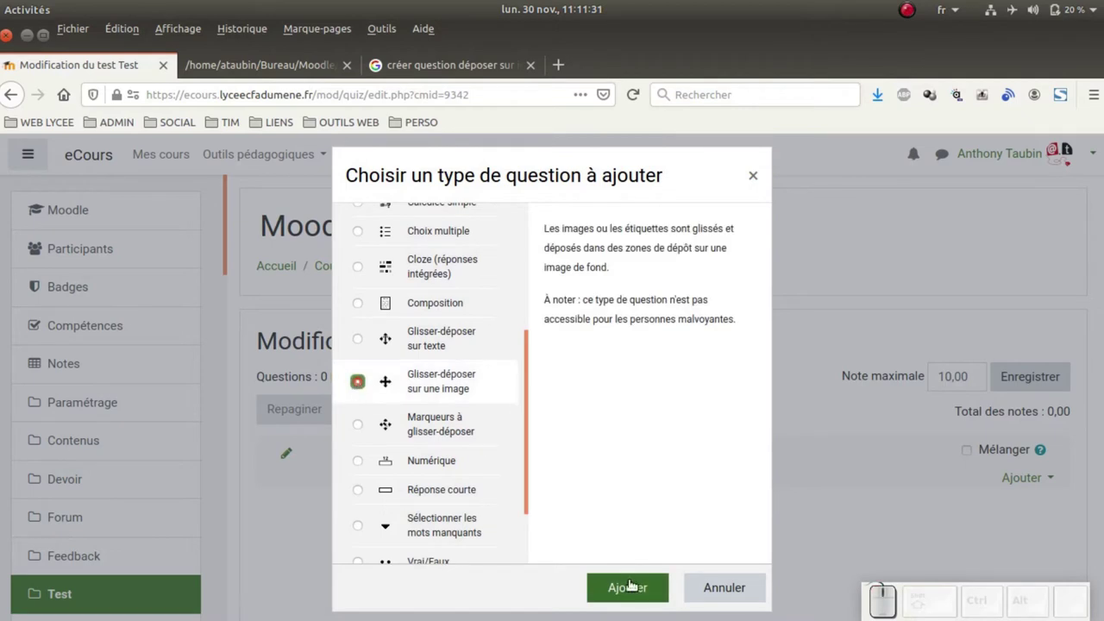
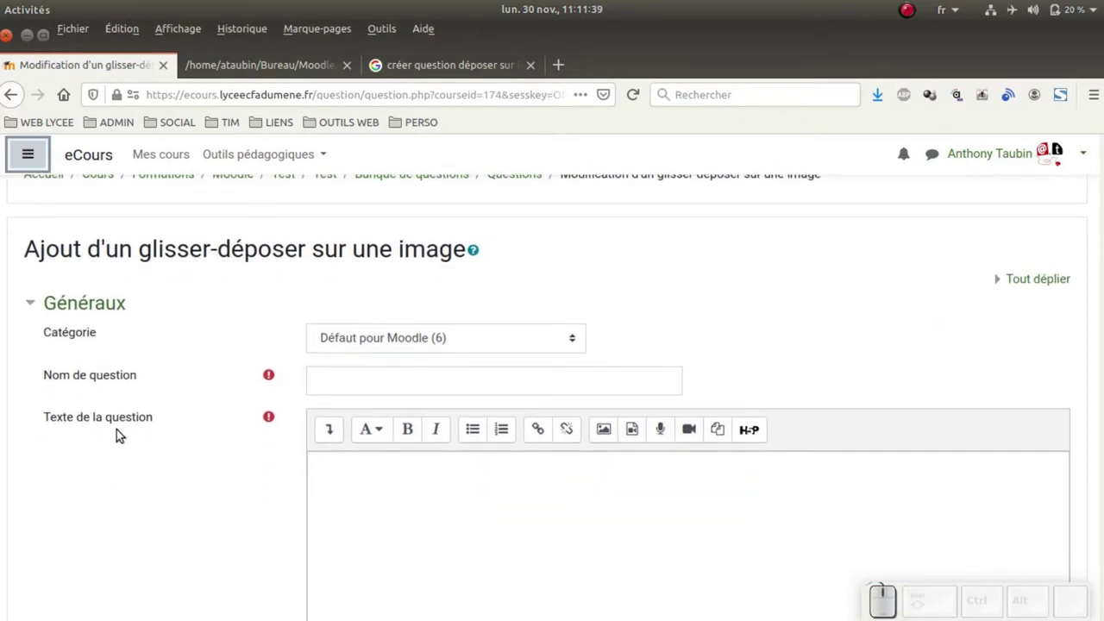
# Paste the name 'Les étapes d'un projet' from the notes into Nom de question.
pyautogui.scroll(-3)
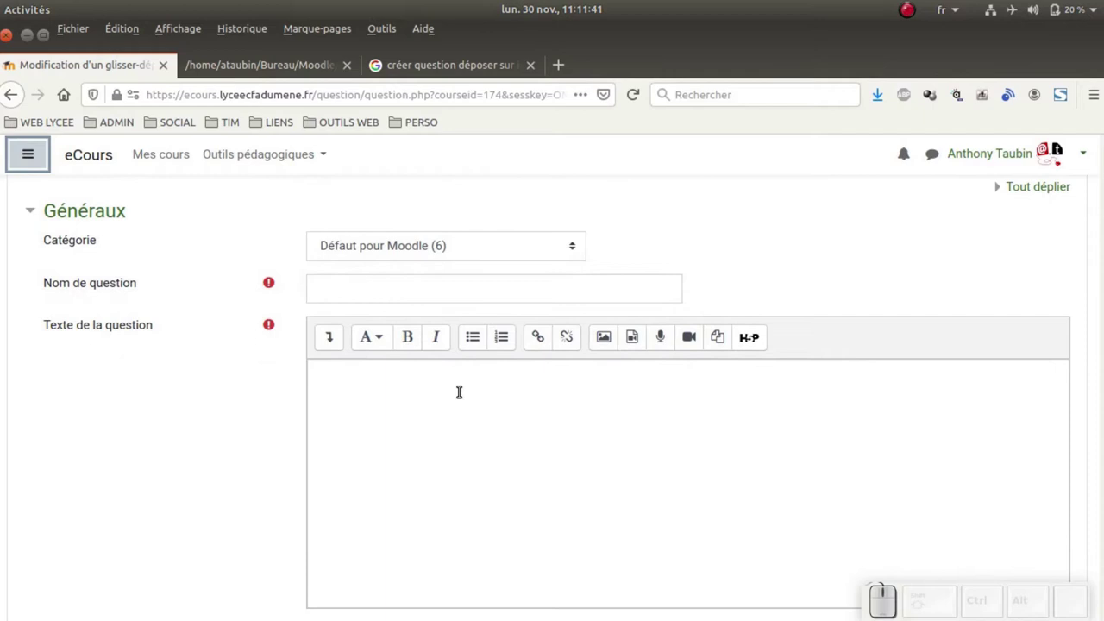
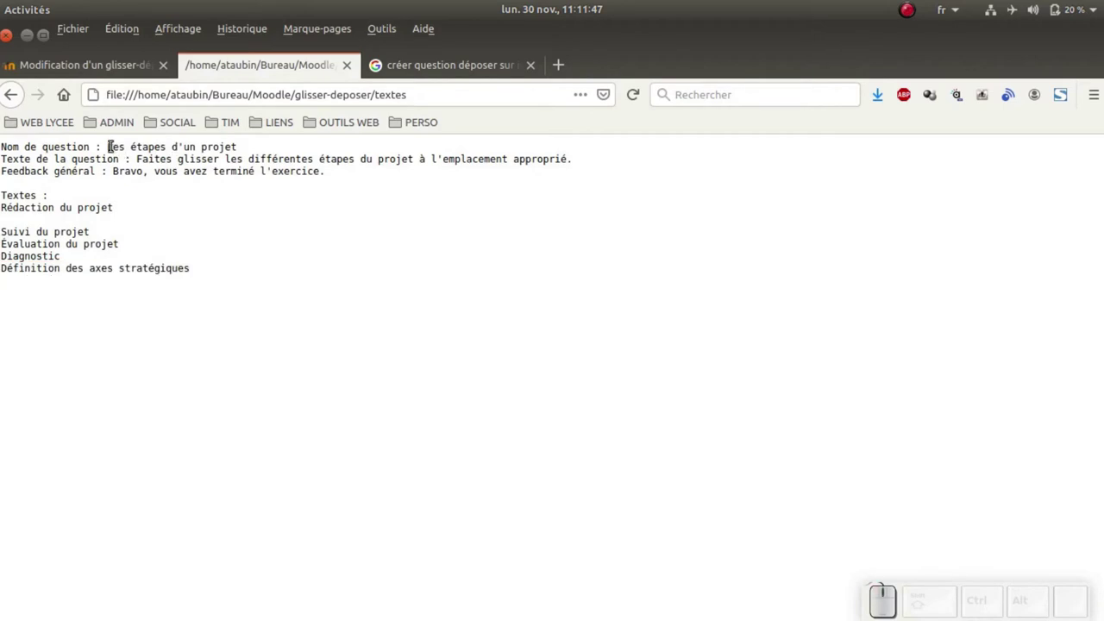
pyautogui.moveTo(111, 142); pyautogui.dragTo(251, 159)
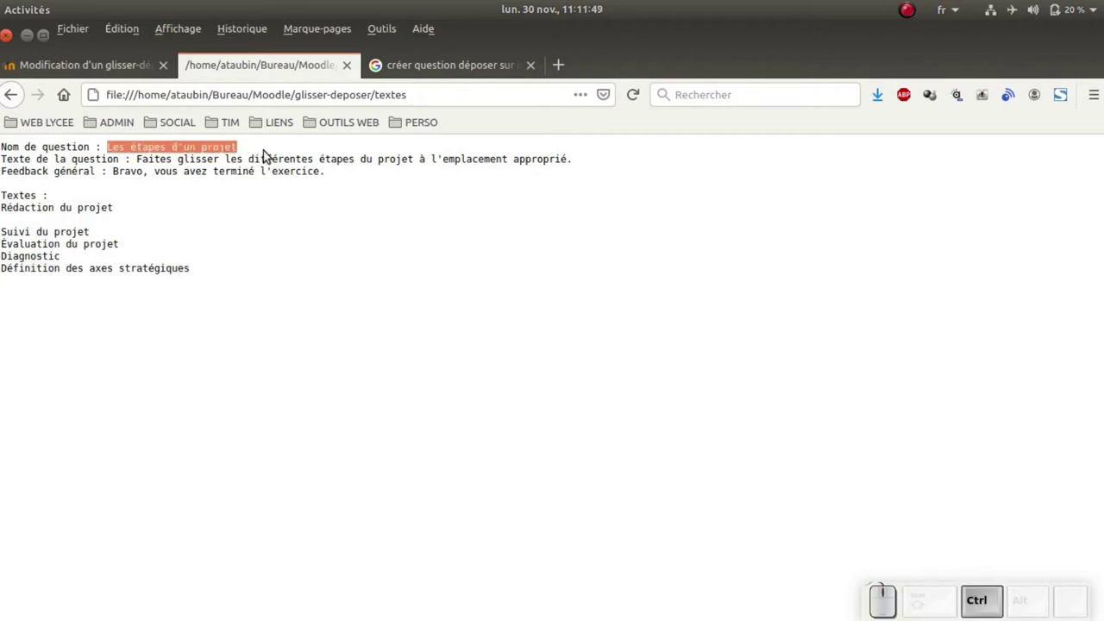
pyautogui.press('ctrl+c')
pyautogui.click(105, 70)
pyautogui.click(333, 285)
pyautogui.press('ctrl+v')
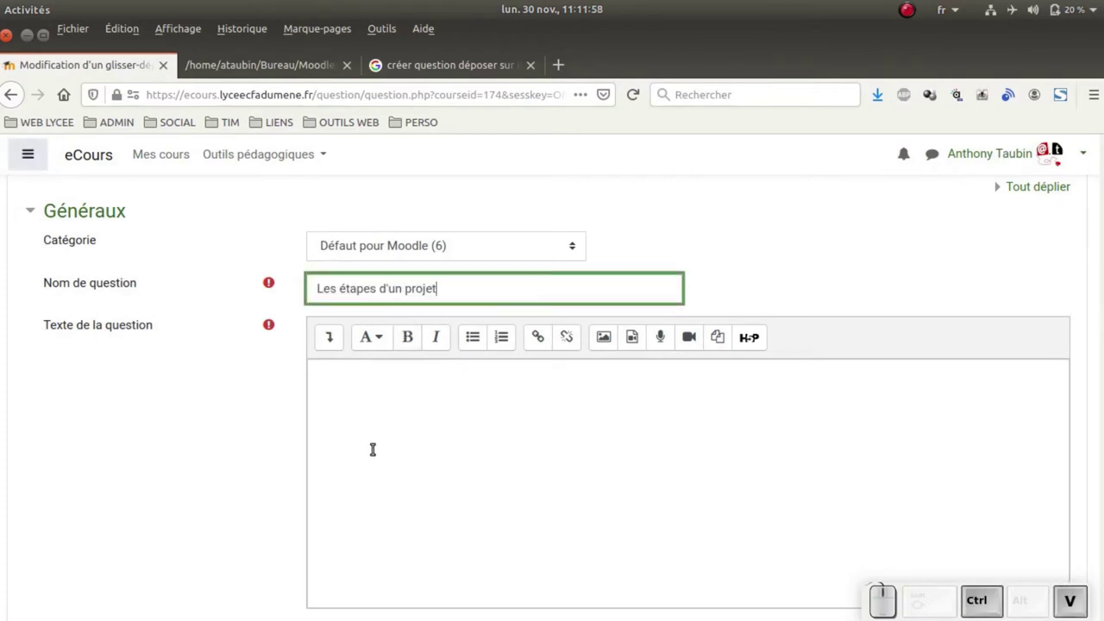
# Paste the question text about dragging the project stages into Texte de la question.
pyautogui.click(360, 407)
pyautogui.click(295, 64)
pyautogui.moveTo(141, 158); pyautogui.dragTo(581, 176)
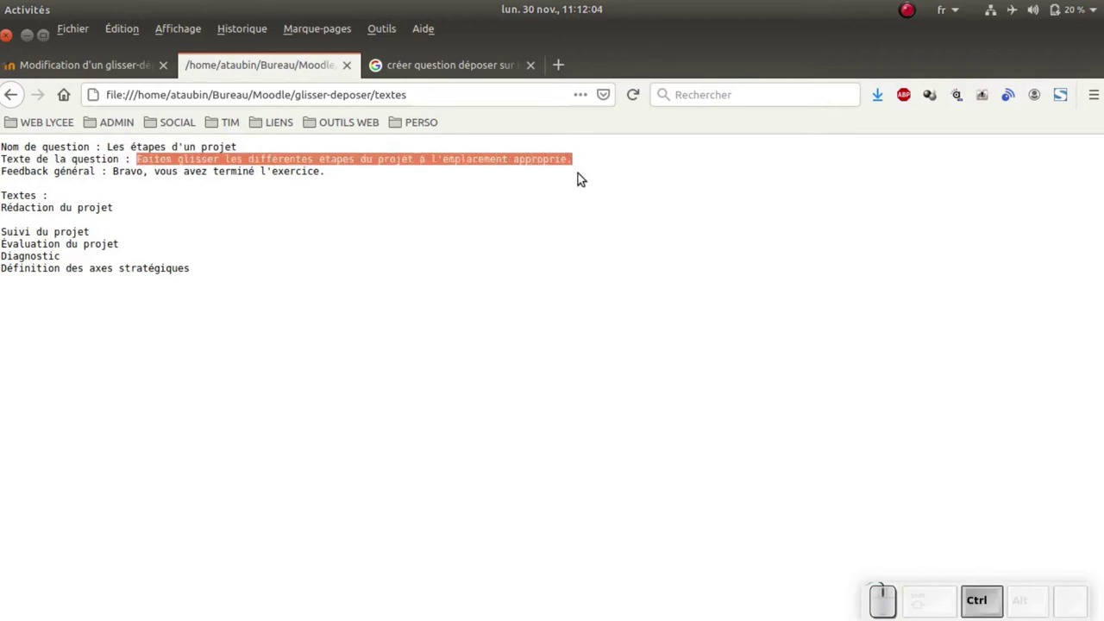
pyautogui.press('ctrl+c')
pyautogui.click(100, 76)
pyautogui.click(344, 389)
pyautogui.press('ctrl+shift+v')
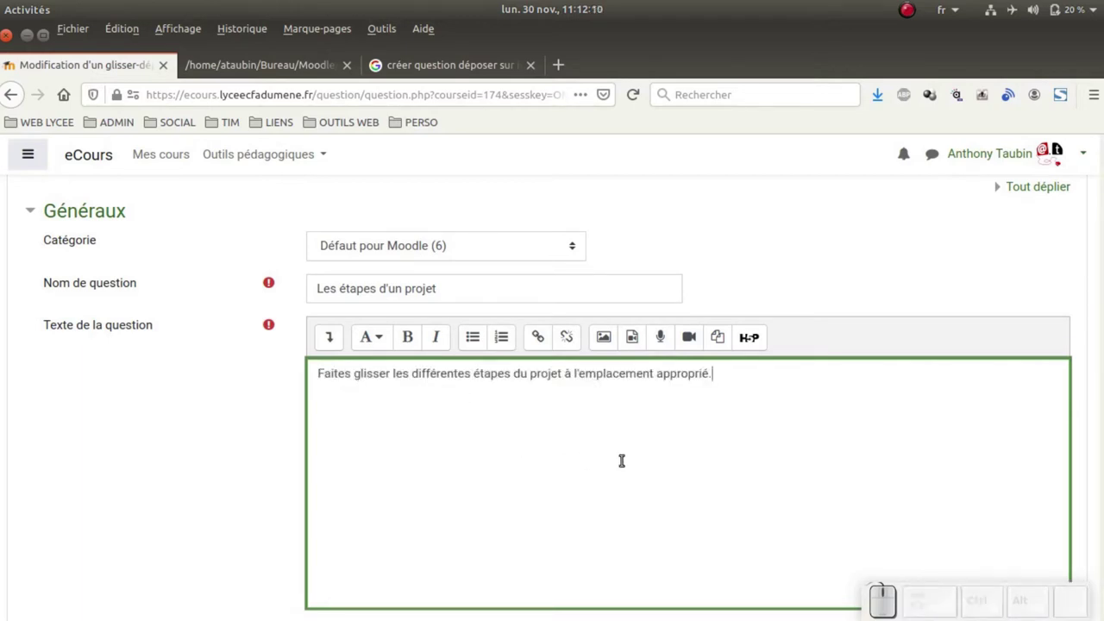
# Paste 'Bravo, vous avez terminé l'exercice' from the notes into Feedback général.
pyautogui.scroll(-3)
pyautogui.scroll(-3)
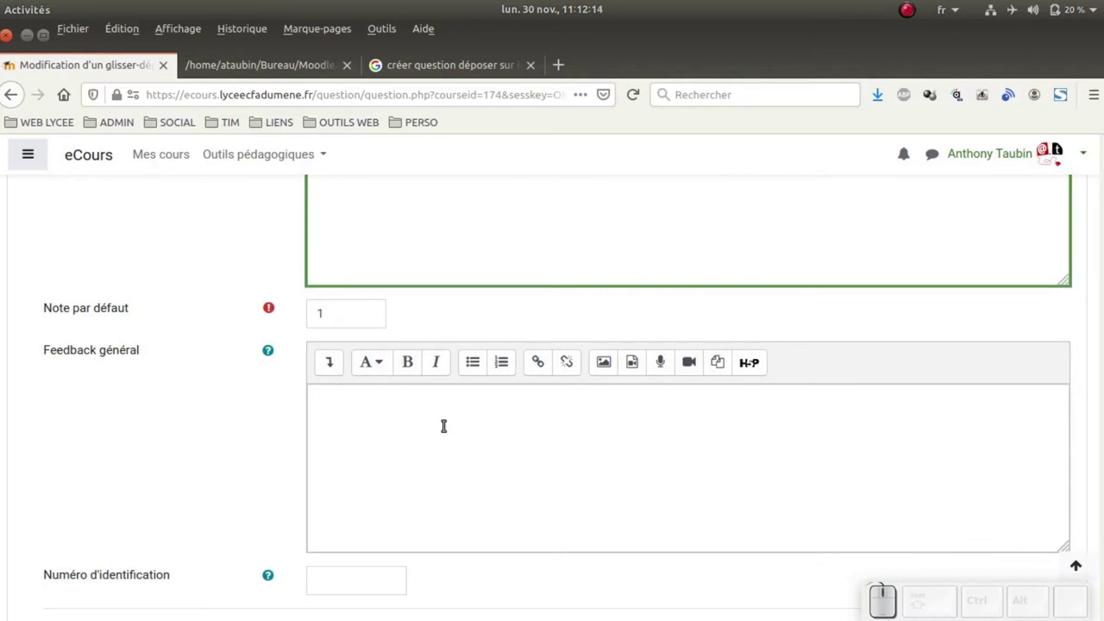
pyautogui.click(422, 421)
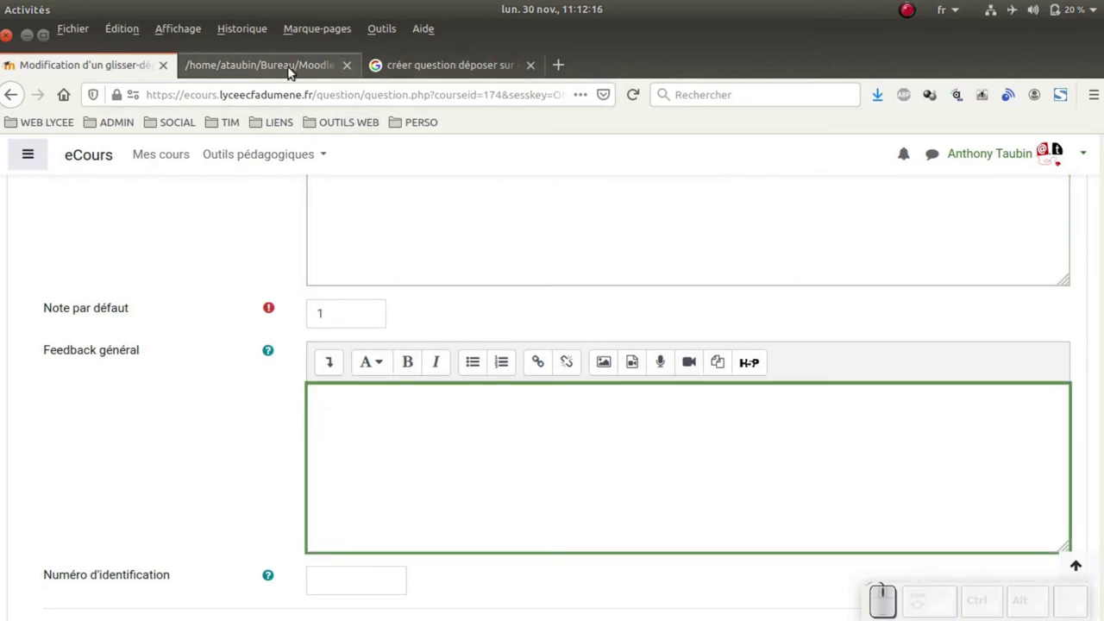
pyautogui.click(295, 71)
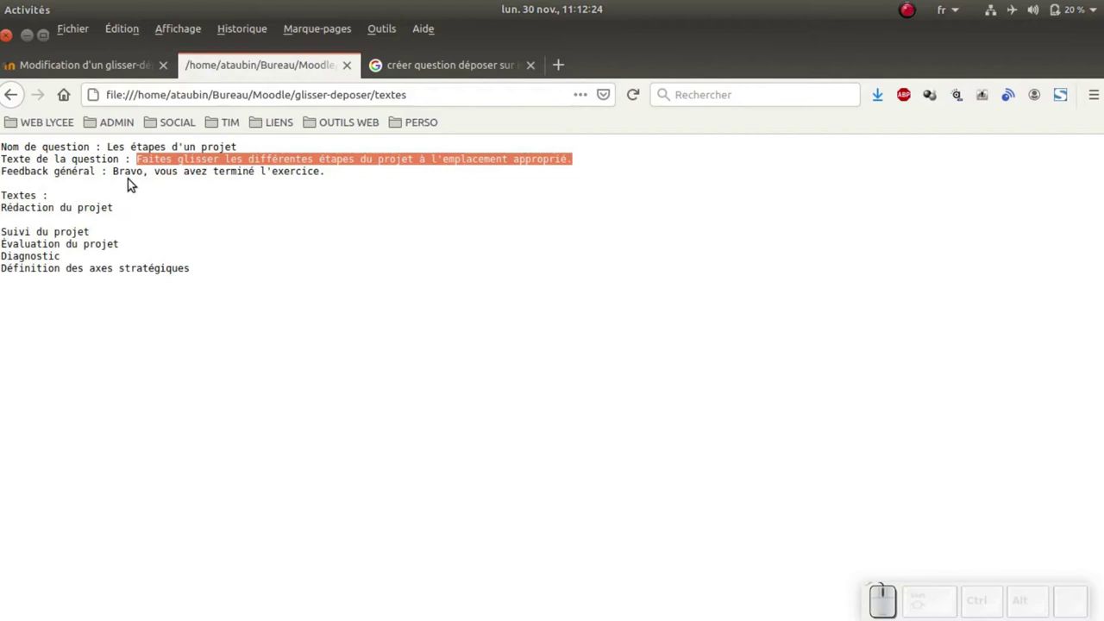
pyautogui.moveTo(118, 167); pyautogui.dragTo(337, 177)
pyautogui.press('ctrl+c')
pyautogui.click(94, 65)
pyautogui.press('ctrl+shift+v')
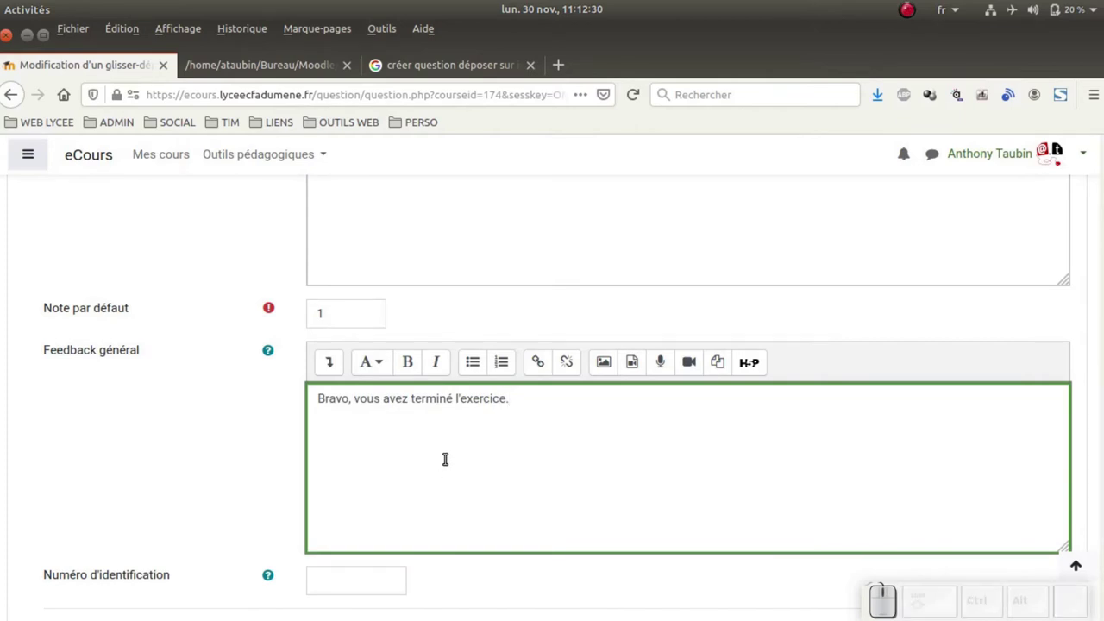
pyautogui.scroll(-3)
pyautogui.scroll(-3)
pyautogui.scroll(-3)
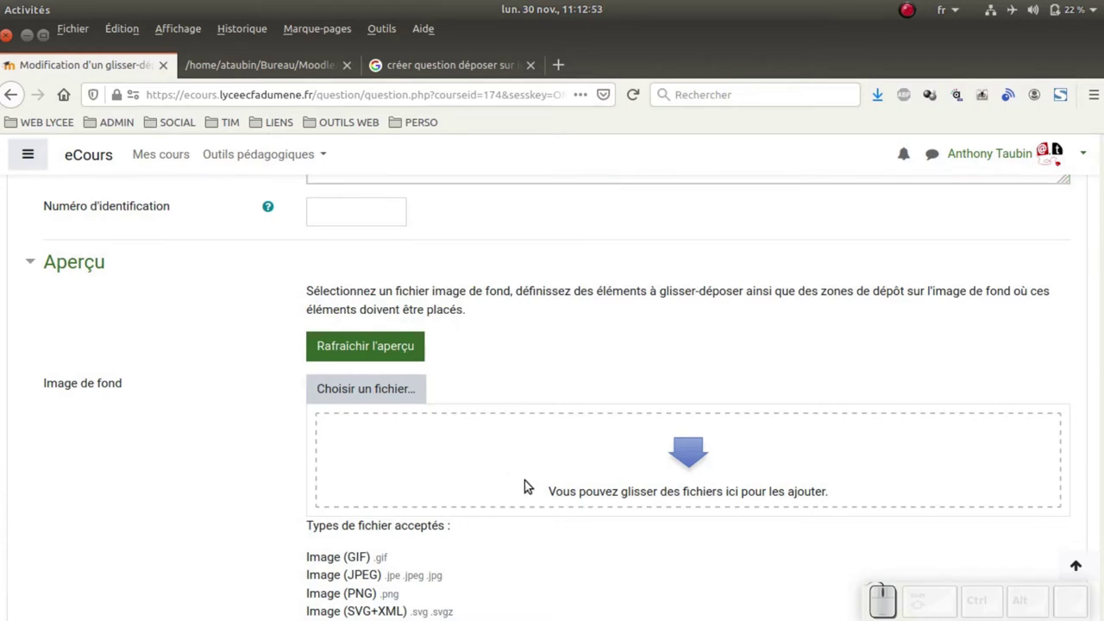
# Drag projet.png from the file manager into the Image de fond drop area.
pyautogui.press('Tab')
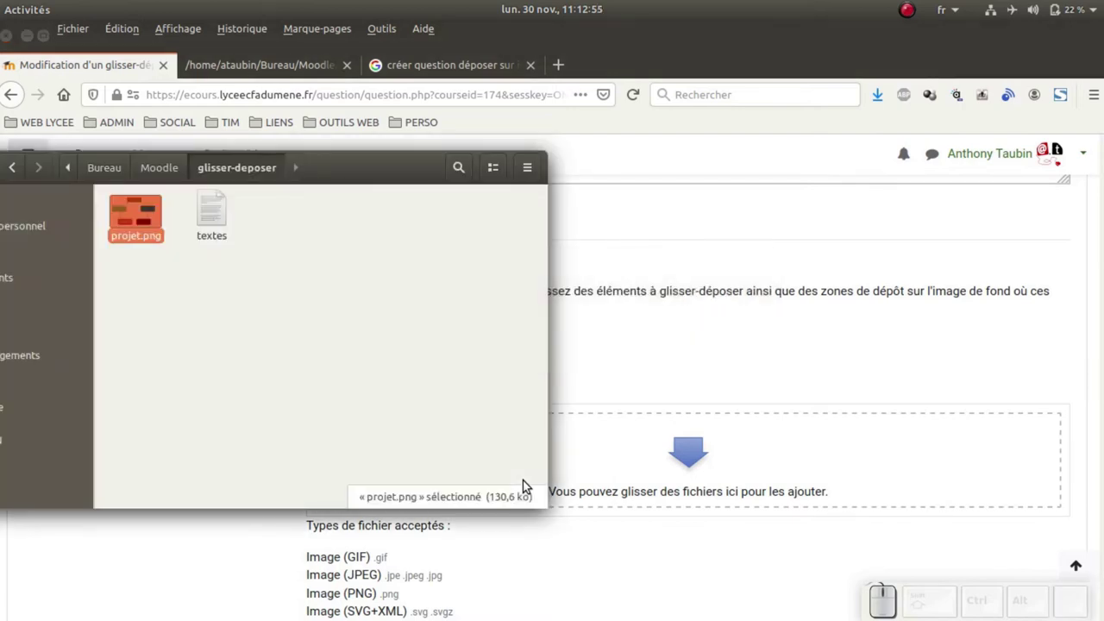
pyautogui.moveTo(140, 224); pyautogui.dragTo(708, 458)
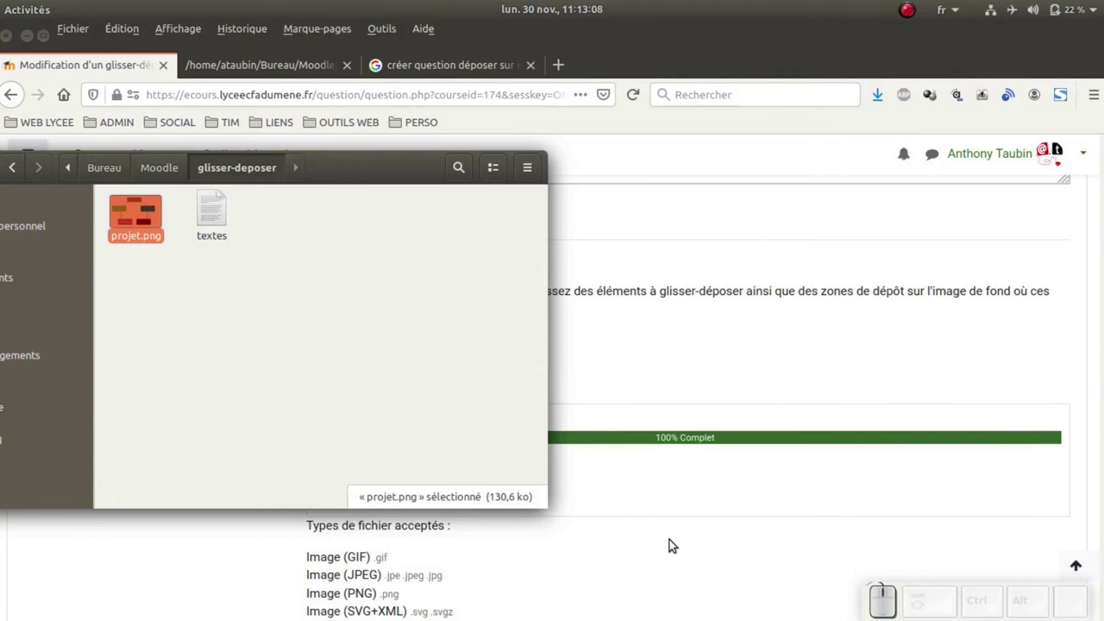
pyautogui.click(676, 543)
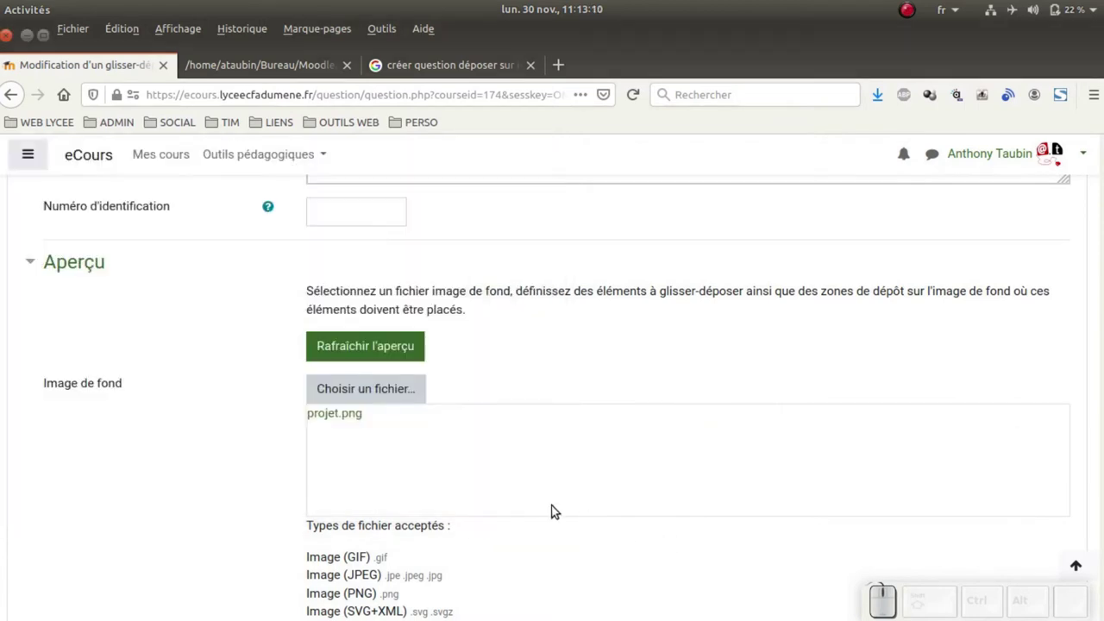
# Scroll past the projet.png preview to the Éléments à glisser-déposer section.
pyautogui.scroll(-3)
pyautogui.scroll(-3)
pyautogui.scroll(-3)
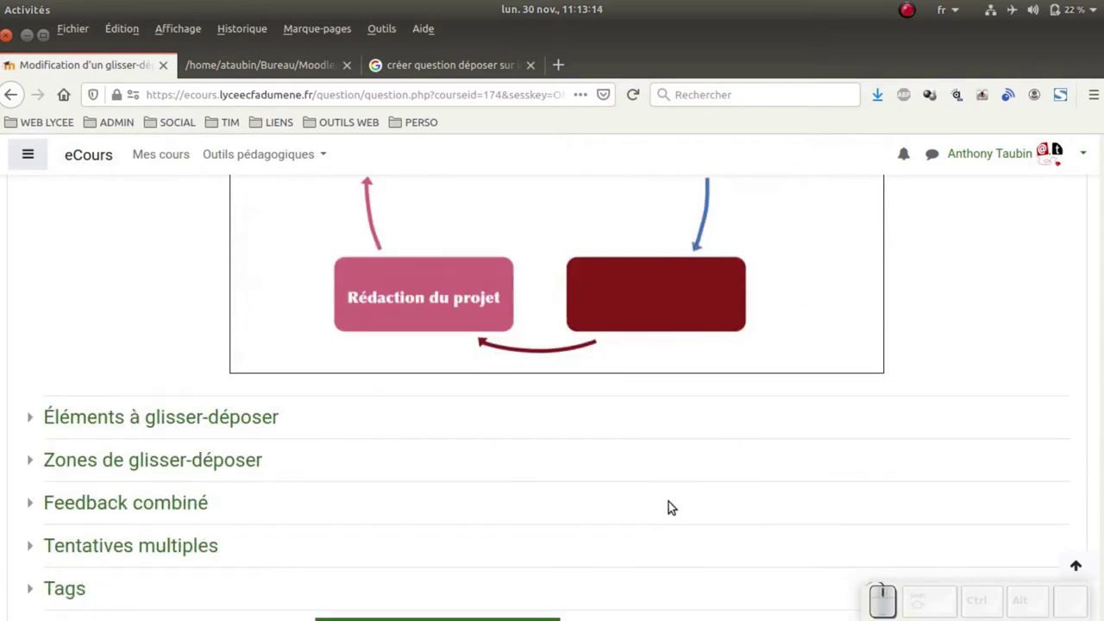
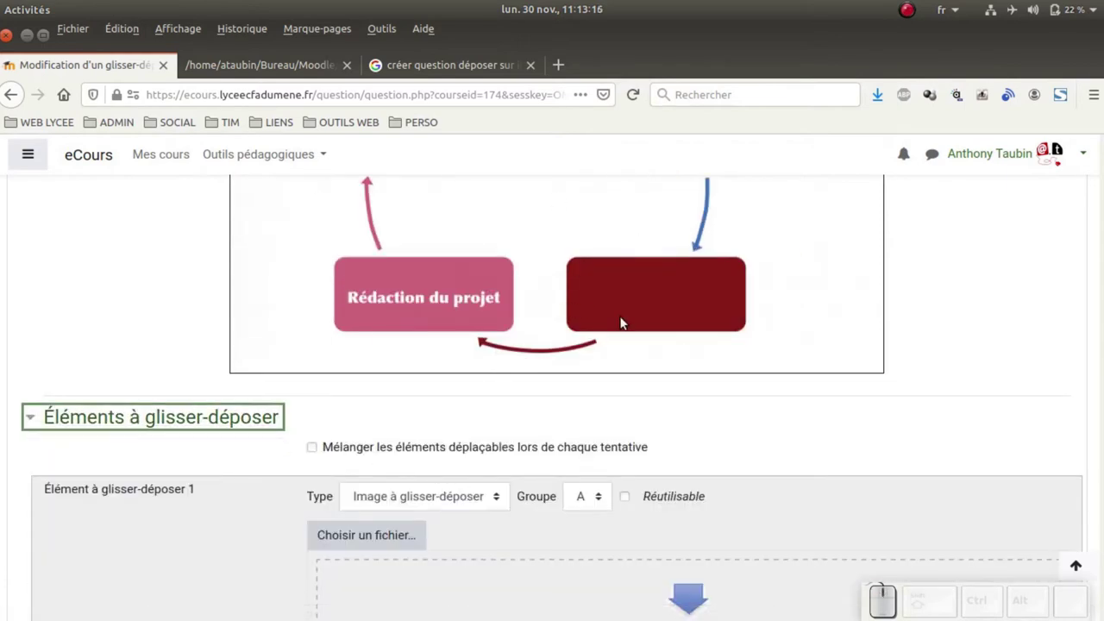
pyautogui.scroll(3)
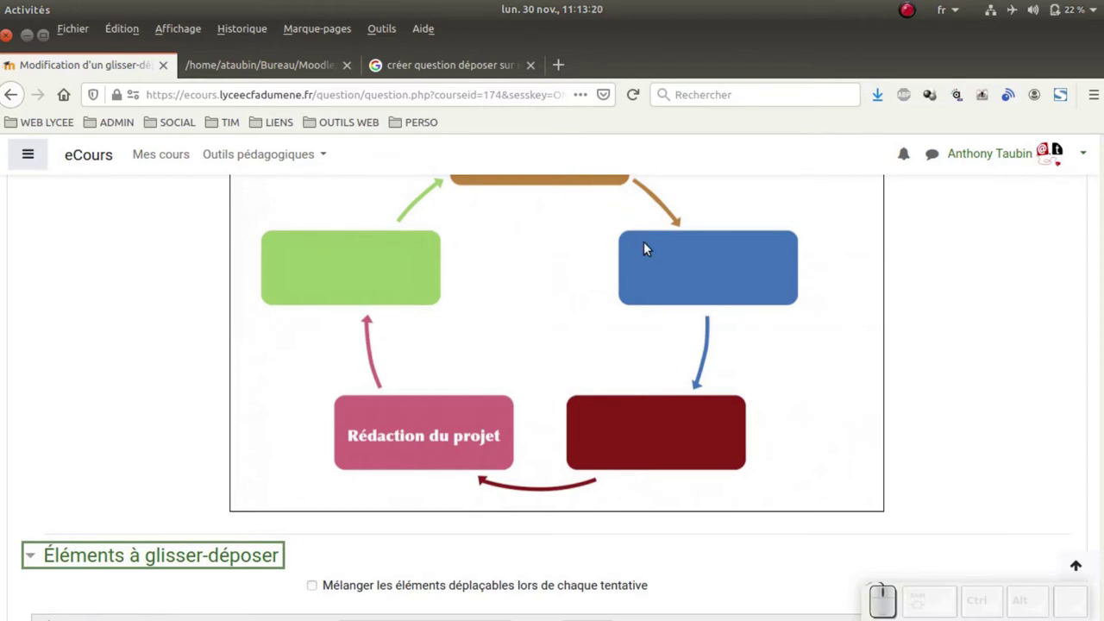
pyautogui.scroll(-3)
pyautogui.scroll(-3)
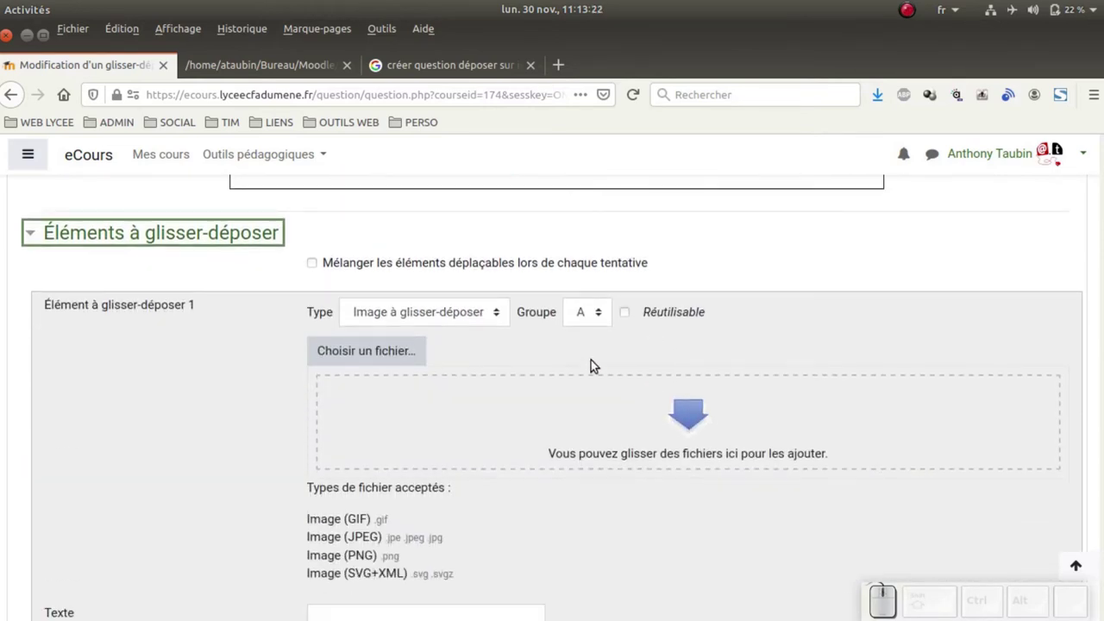
# Make item 1 a text label reading 'Suivi du projet'.
pyautogui.click(249, 64)
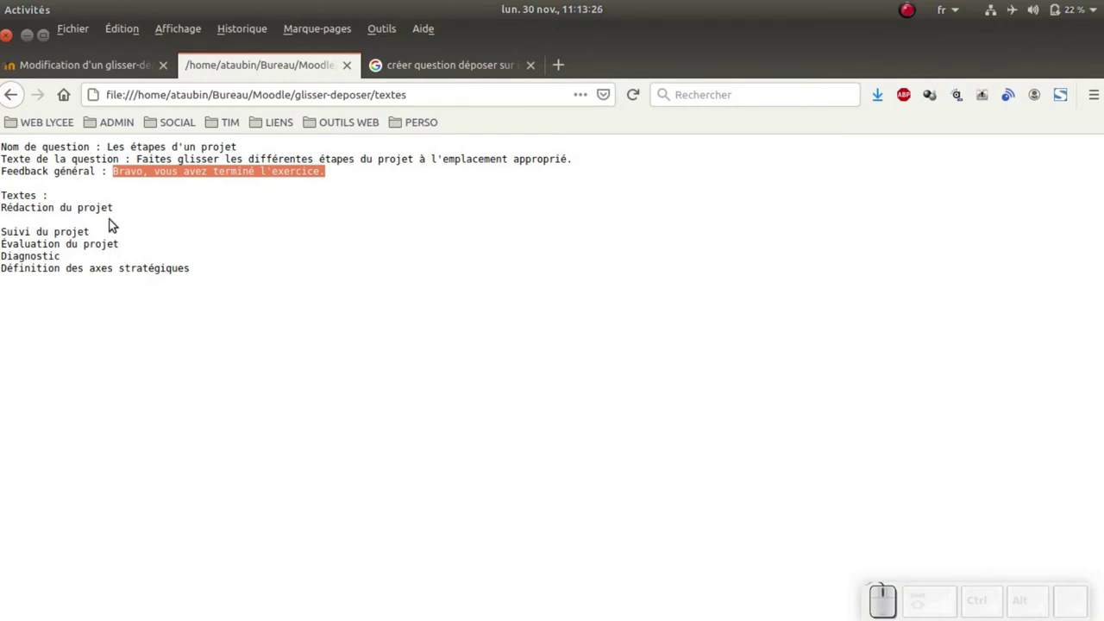
pyautogui.click(102, 239)
pyautogui.press('ctrl+c')
pyautogui.click(142, 66)
pyautogui.click(495, 323)
pyautogui.click(461, 365)
pyautogui.scroll(-3)
pyautogui.click(422, 434)
pyautogui.press('ctrl+v')
pyautogui.scroll(3)
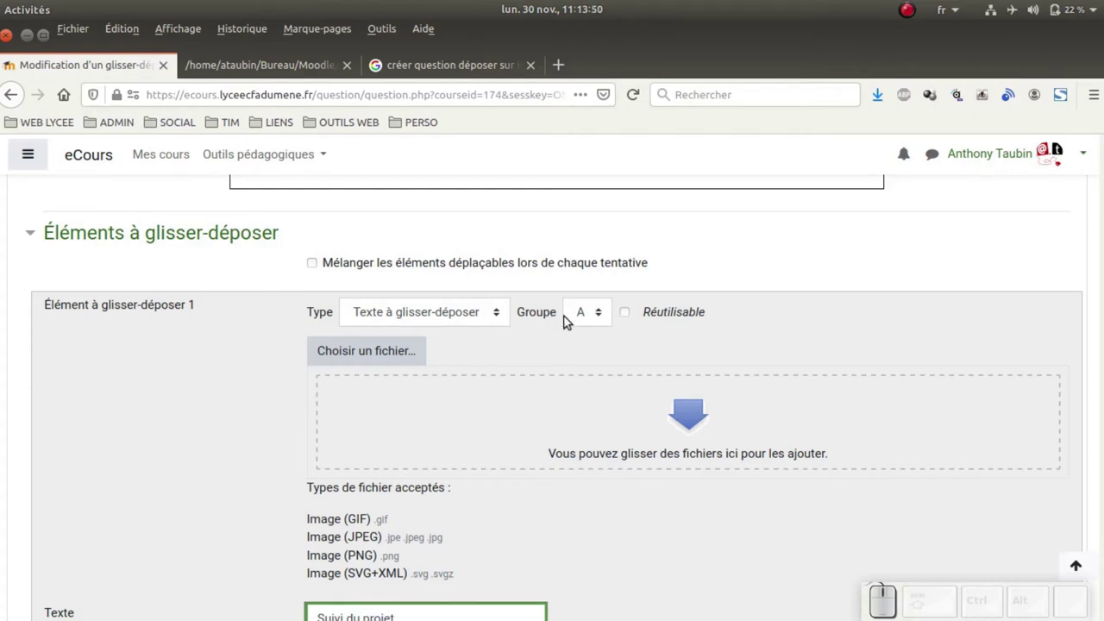
pyautogui.scroll(-3)
pyautogui.scroll(-3)
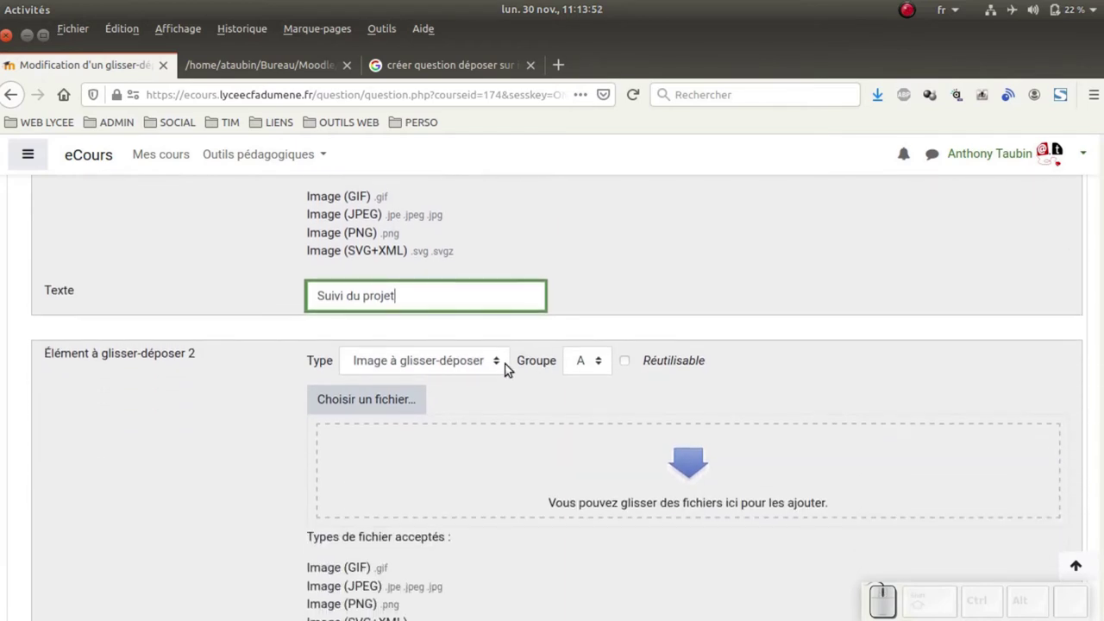
# Make item 2 a text label reading 'Évaluation du projet'.
pyautogui.click(509, 367)
pyautogui.click(480, 419)
pyautogui.scroll(-3)
pyautogui.click(243, 66)
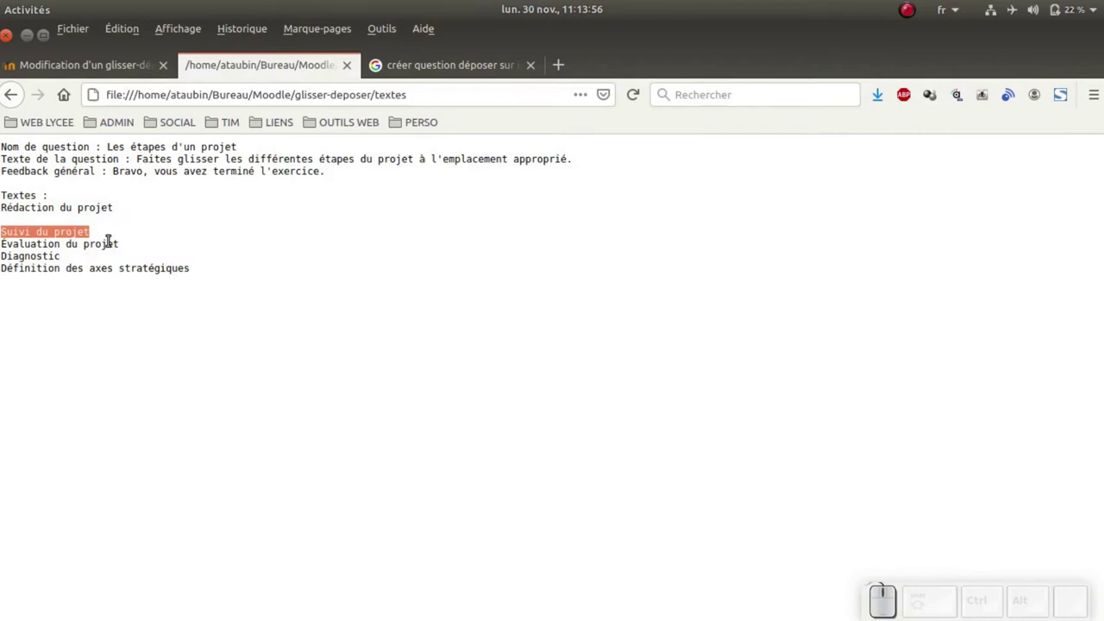
pyautogui.click(117, 241)
pyautogui.moveTo(122, 242); pyautogui.dragTo(136, 236)
pyautogui.press('ctrl+c')
pyautogui.click(113, 67)
pyautogui.click(368, 439)
pyautogui.press('ctrl+v')
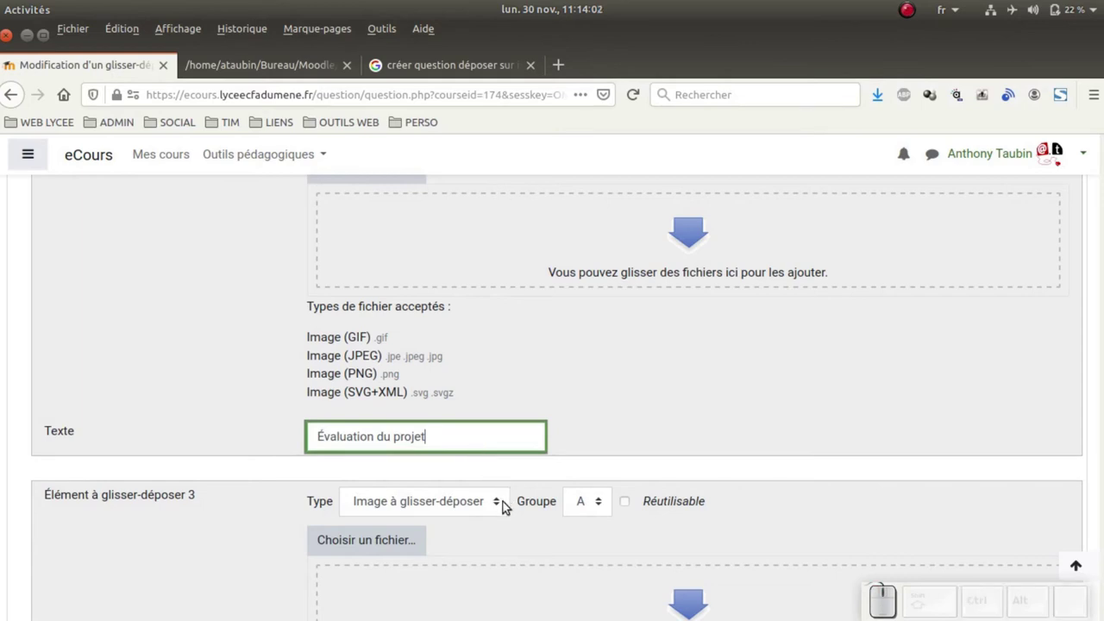
# Make item 3 a text label reading 'Diagnostic'.
pyautogui.click(508, 512)
pyautogui.click(490, 545)
pyautogui.scroll(-3)
pyautogui.click(273, 63)
pyautogui.click(61, 254)
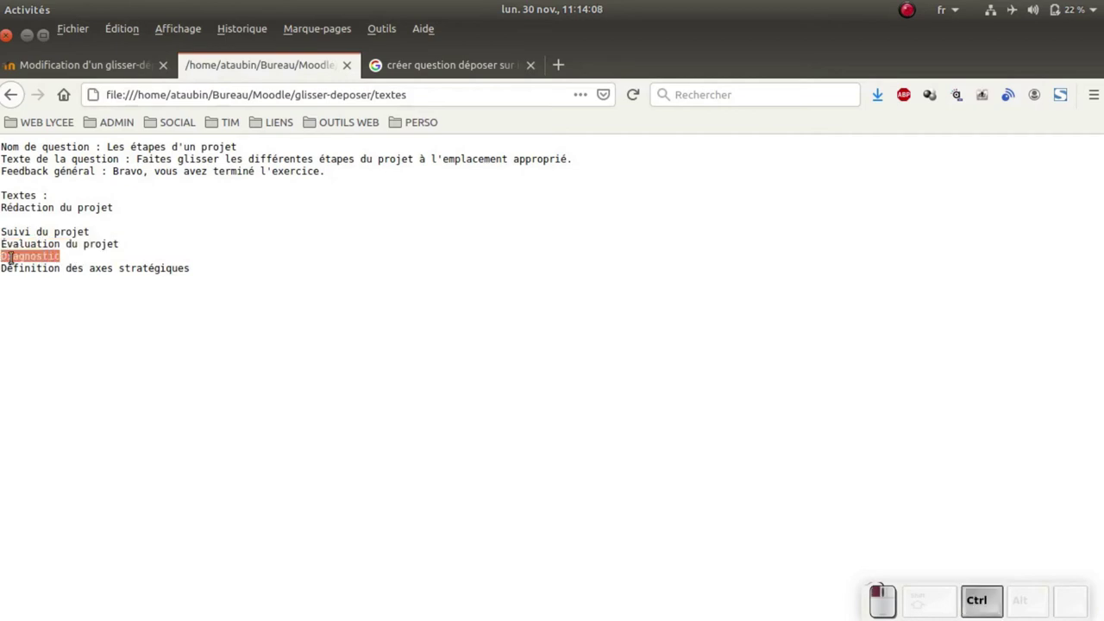
pyautogui.press('ctrl+c')
pyautogui.click(94, 69)
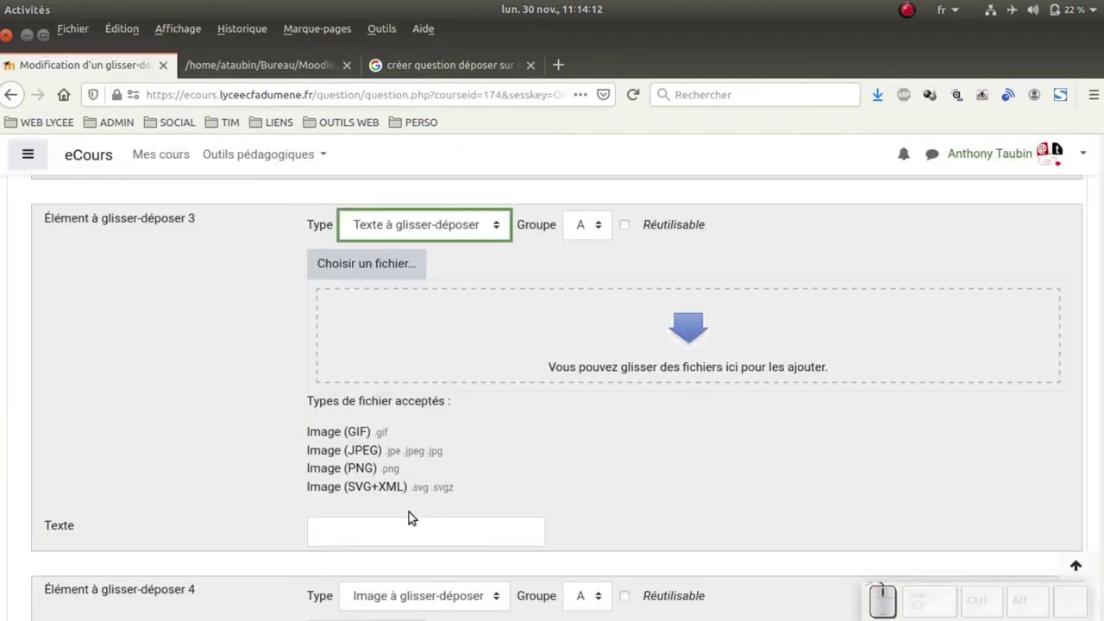
pyautogui.click(400, 524)
pyautogui.press('ctrl+v')
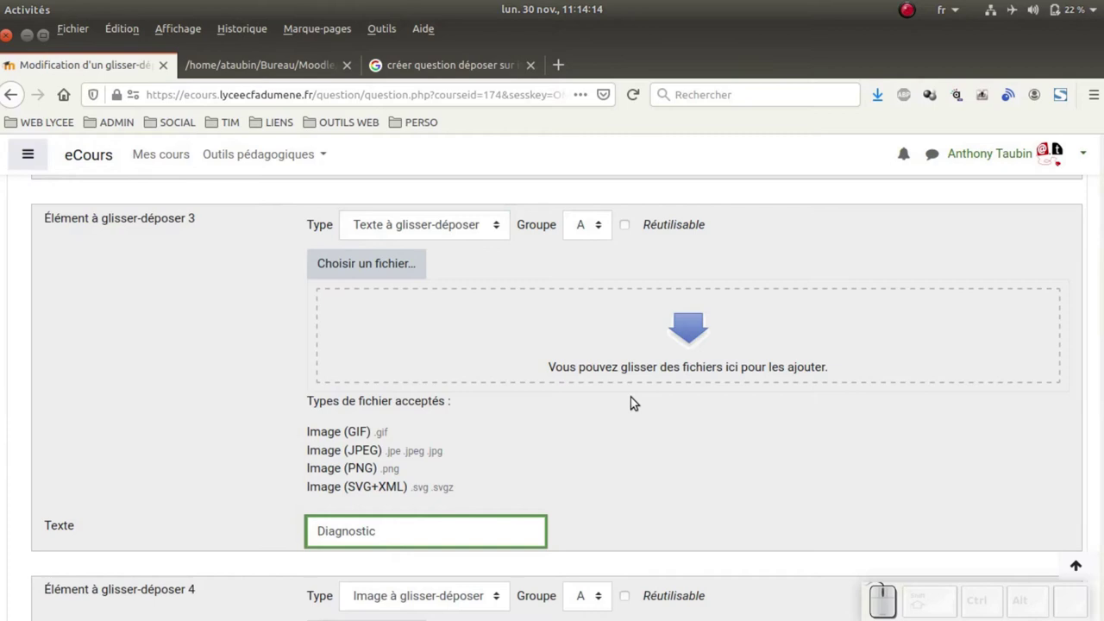
# Make item 4 a text label reading 'Définition des axes stratégiques'.
pyautogui.scroll(-3)
pyautogui.click(432, 377)
pyautogui.click(423, 414)
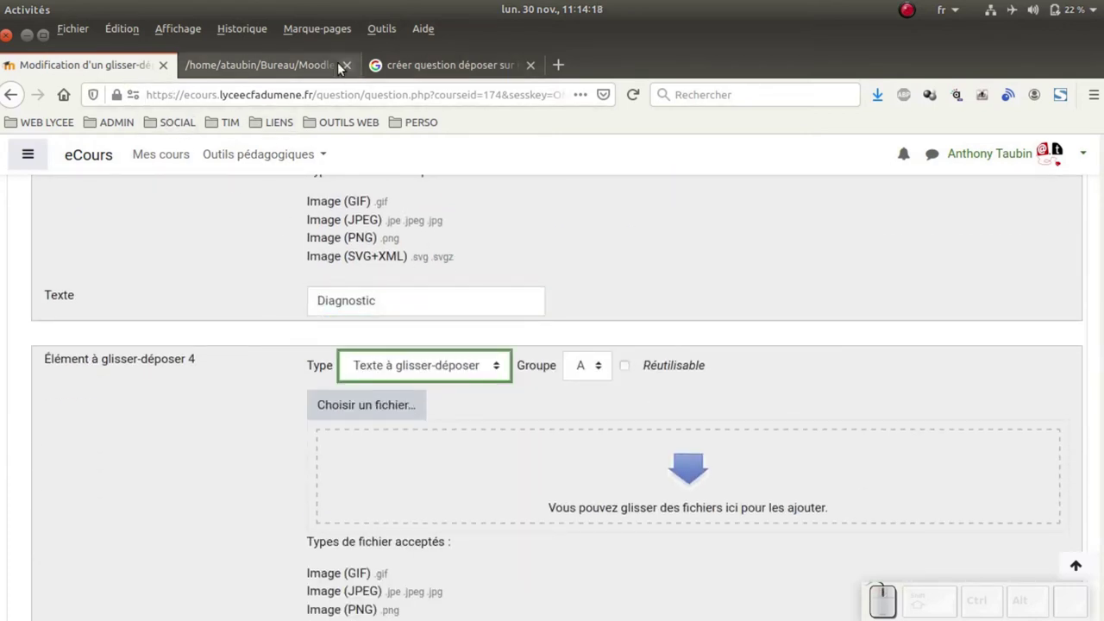
pyautogui.click(292, 64)
pyautogui.moveTo(204, 277); pyautogui.dragTo(42, 271)
pyautogui.press('ctrl+c')
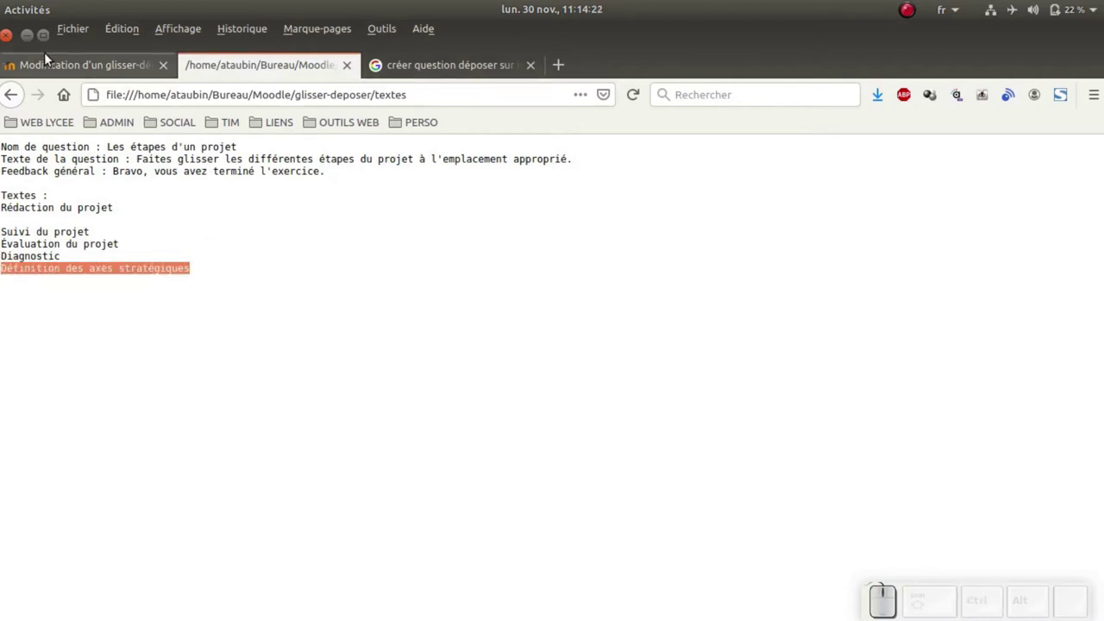
pyautogui.click(65, 67)
pyautogui.scroll(-3)
pyautogui.click(419, 448)
pyautogui.press('ctrl+v')
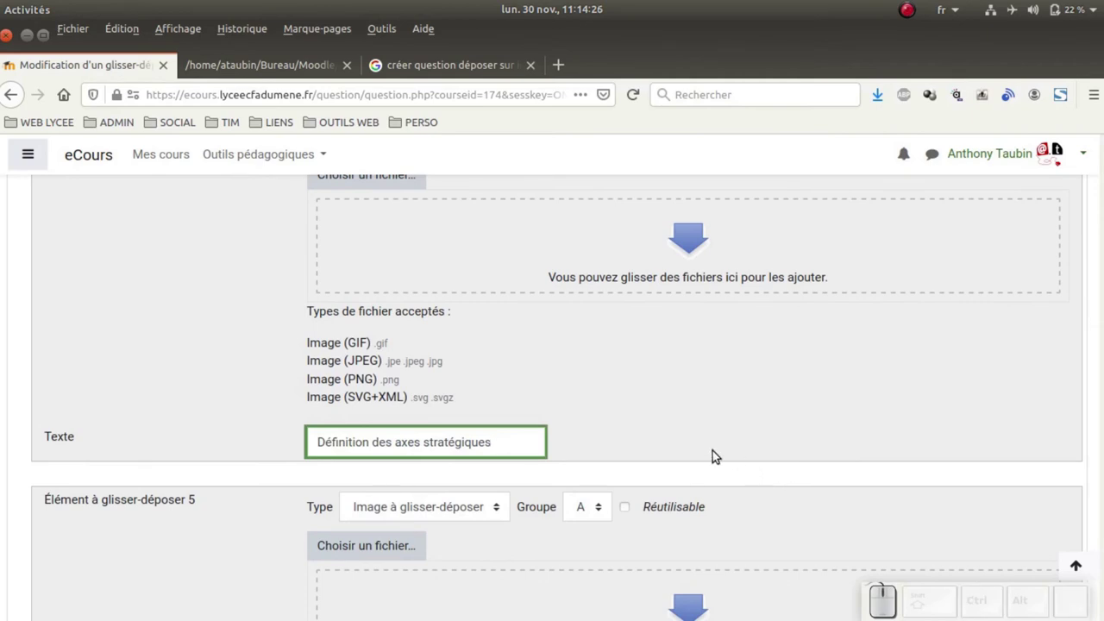
pyautogui.scroll(3)
pyautogui.scroll(3)
pyautogui.scroll(3)
# Enable shuffling of draggable items and move down to Zones de glisser-déposer.
pyautogui.scroll(3)
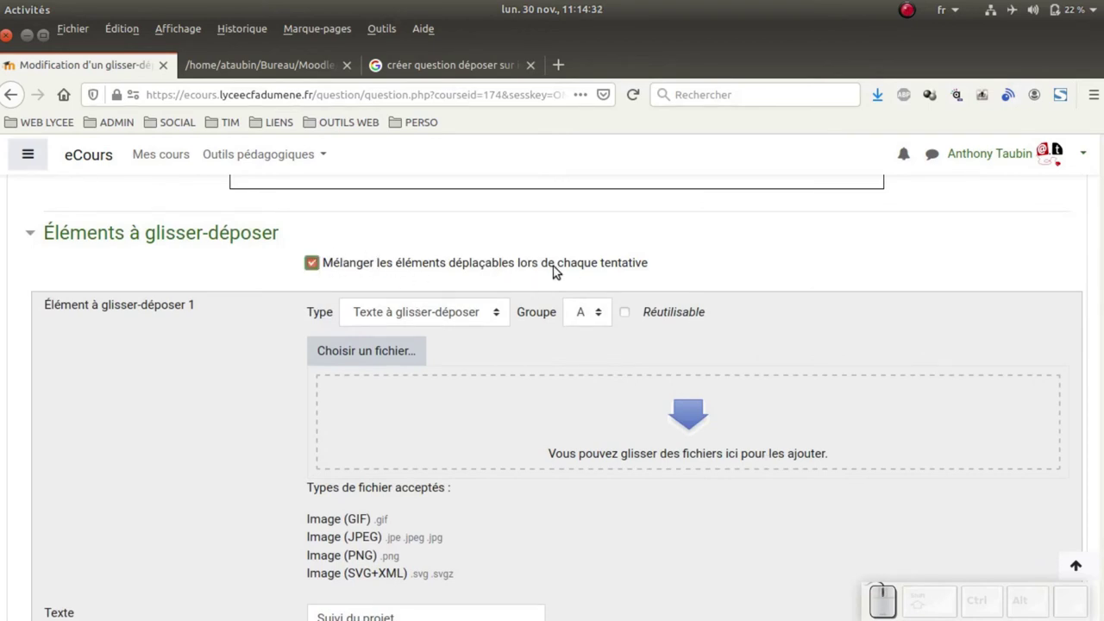
pyautogui.scroll(-3)
pyautogui.scroll(-3)
pyautogui.scroll(-3)
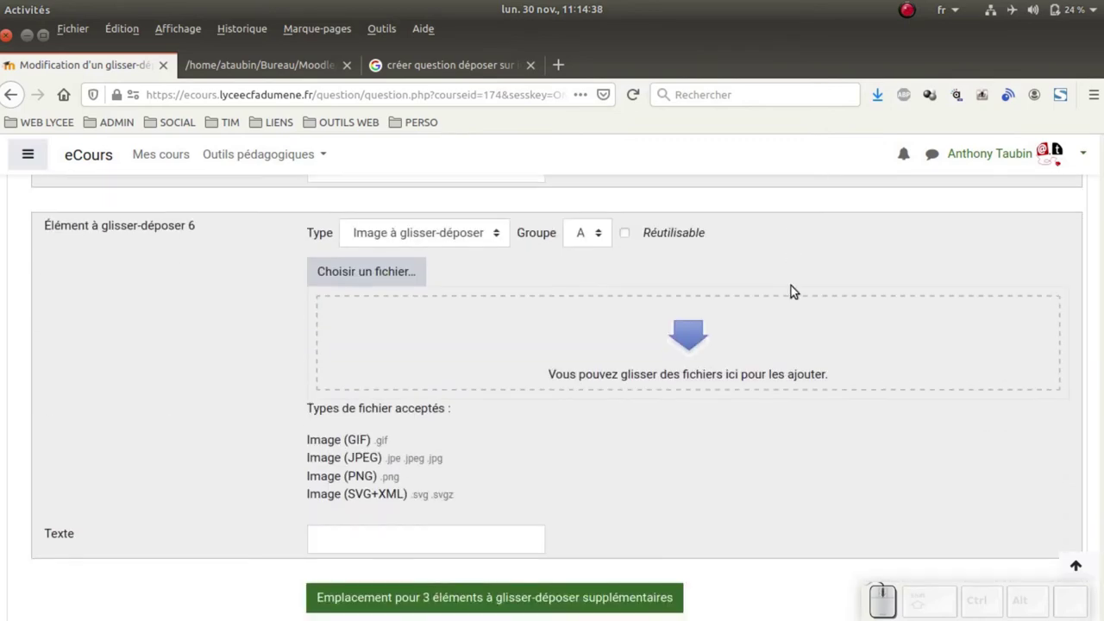
pyautogui.scroll(-3)
# Assign Suivi du projet, Évaluation du projet, Diagnostic and Définition des axes stratégiques to zones 1–4.
pyautogui.click(84, 198)
pyautogui.click(903, 231)
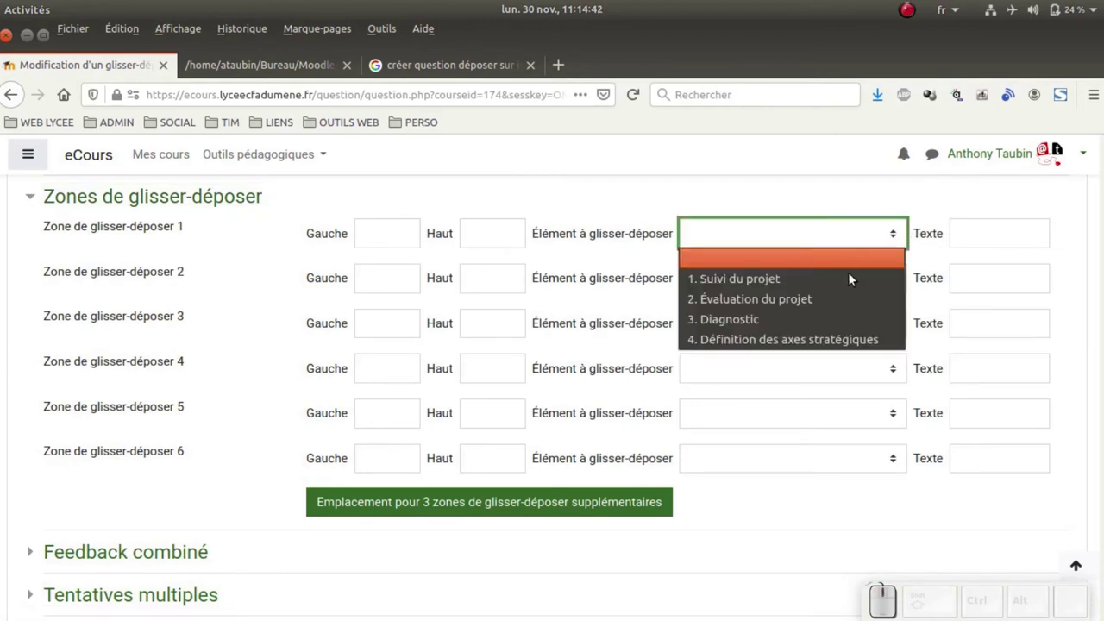
pyautogui.click(854, 277)
pyautogui.click(906, 284)
pyautogui.click(859, 343)
pyautogui.click(900, 330)
pyautogui.moveTo(841, 388); pyautogui.dragTo(851, 393)
pyautogui.click(897, 382)
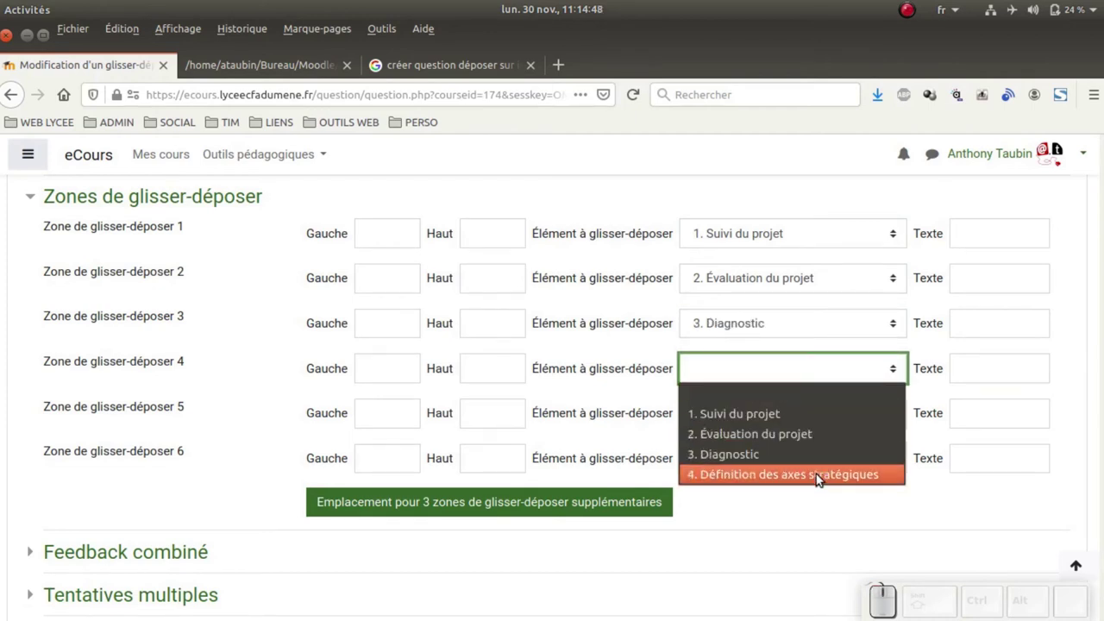
pyautogui.click(824, 478)
pyautogui.click(606, 195)
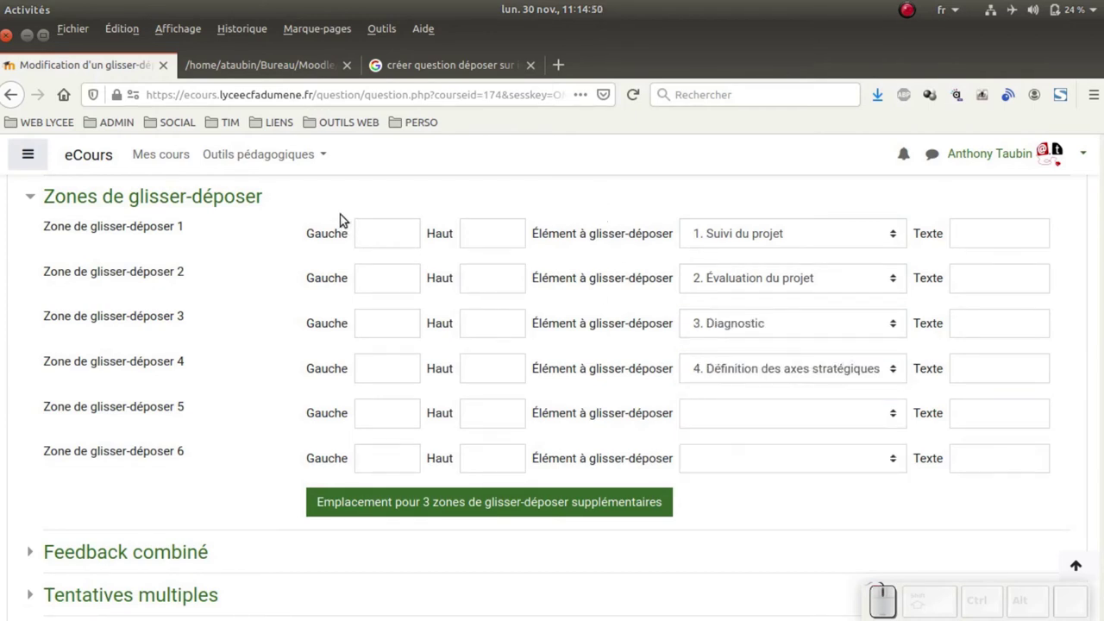
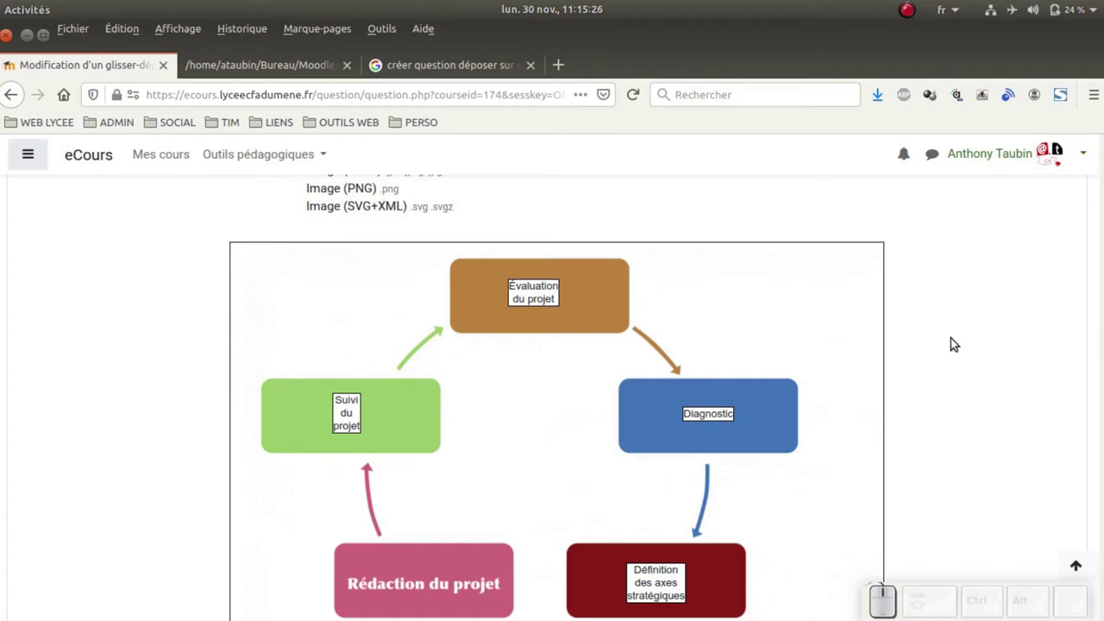
# Position zones 1–4 at 126/187, 341/46, 555/204 and 486/397 and check labels on the diagram.
pyautogui.scroll(-3)
pyautogui.scroll(-3)
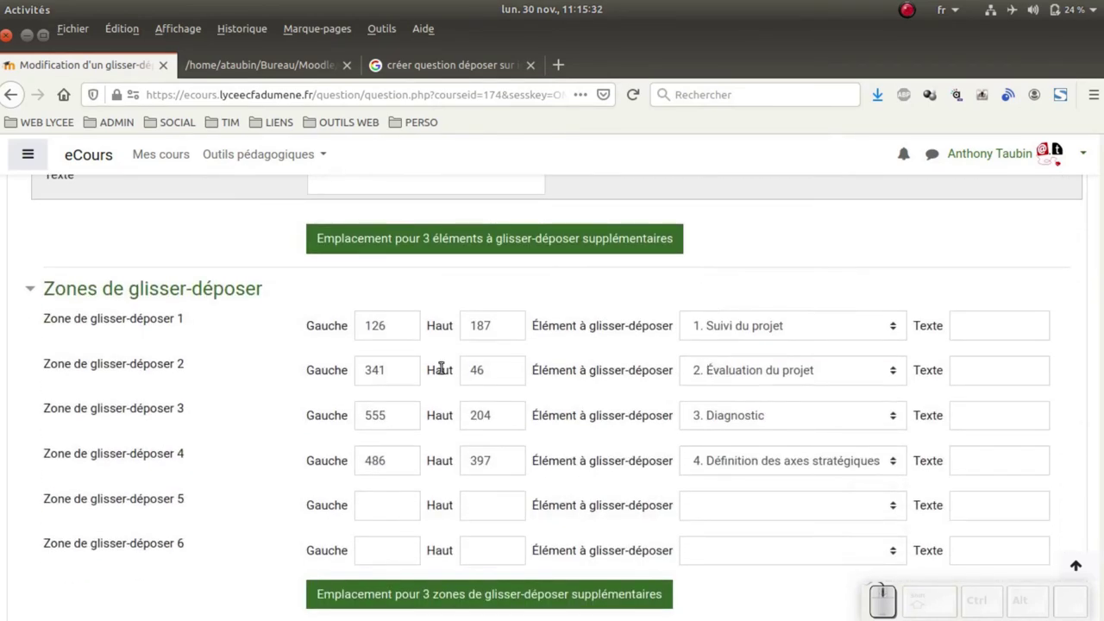
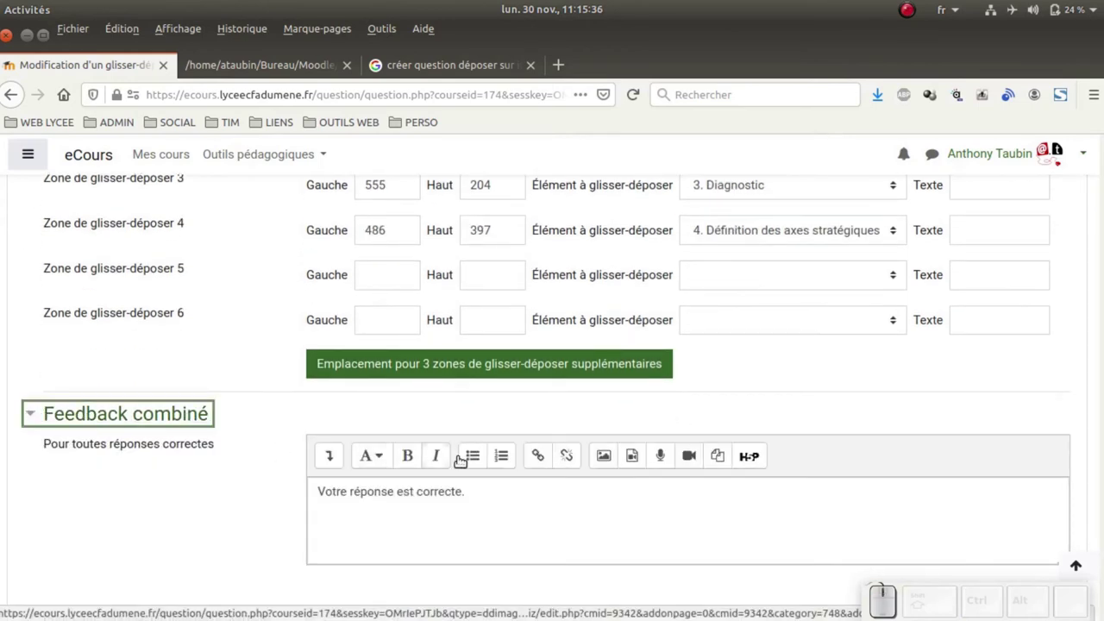
# Scroll through the default correct, partial and incorrect feedback texts to the Tentatives multiples section.
pyautogui.scroll(-3)
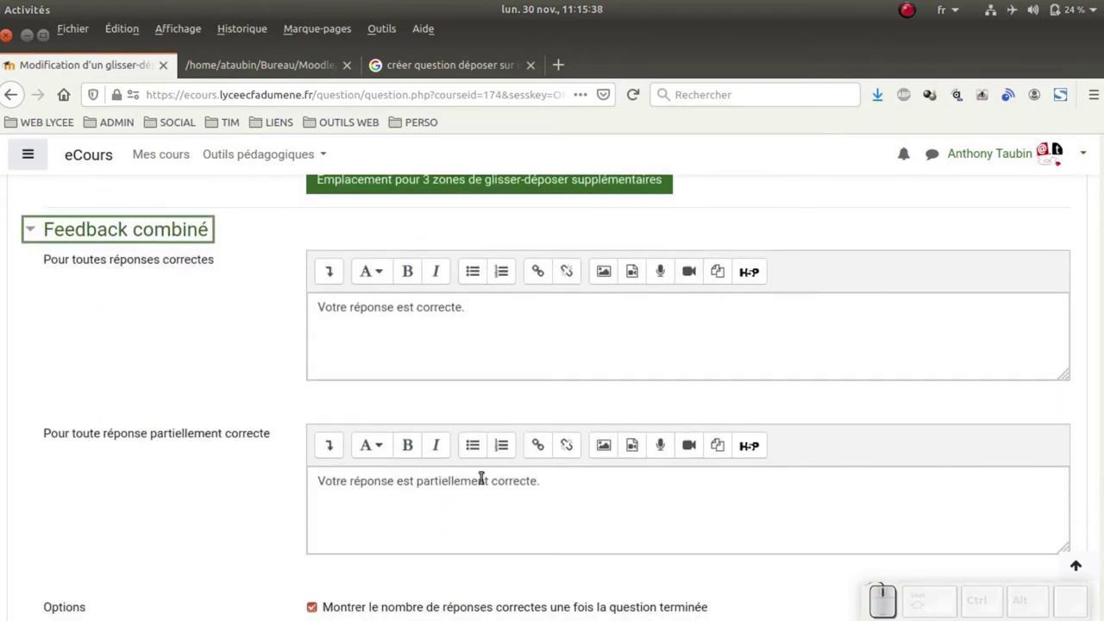
pyautogui.scroll(-3)
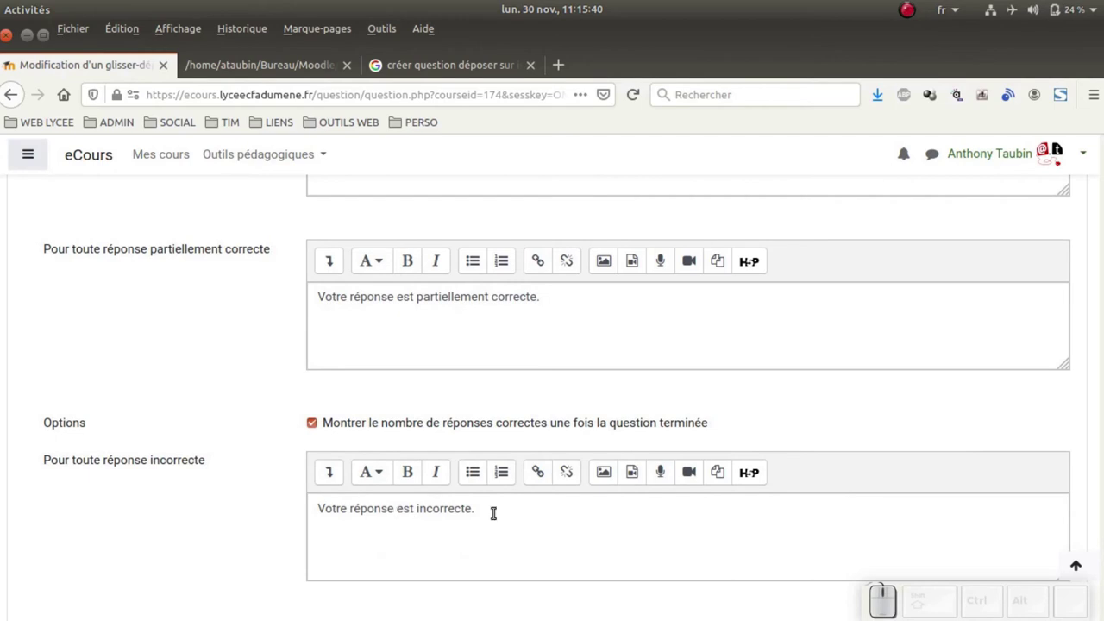
pyautogui.scroll(3)
pyautogui.scroll(-3)
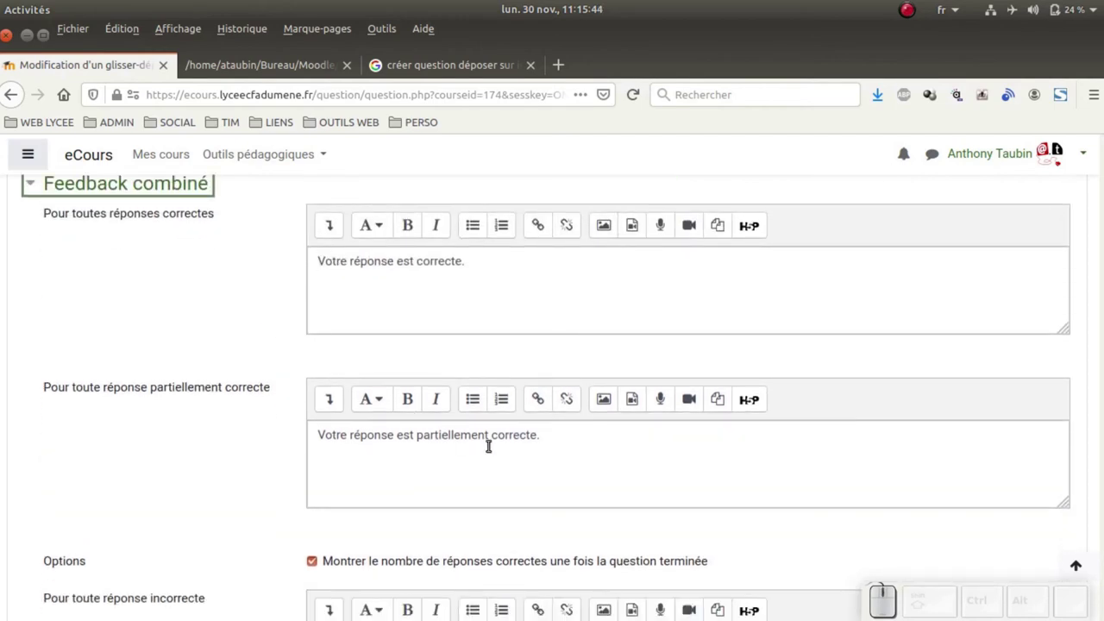
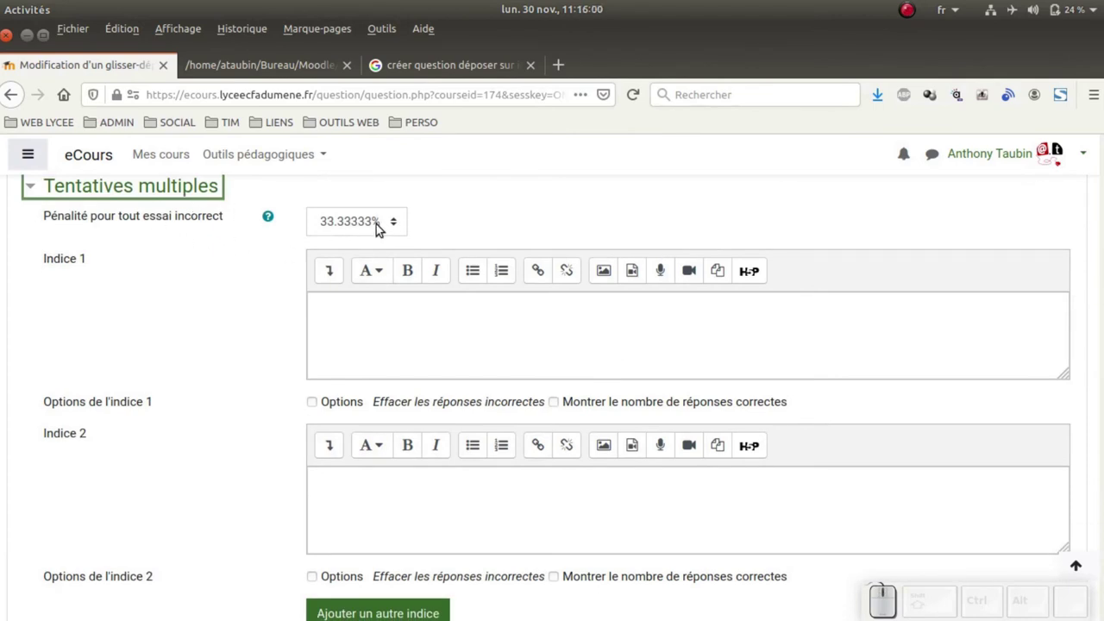
# Set 'Pénalité pour tout essai incorrect' to 100% and bring the save buttons into view.
pyautogui.click(382, 229)
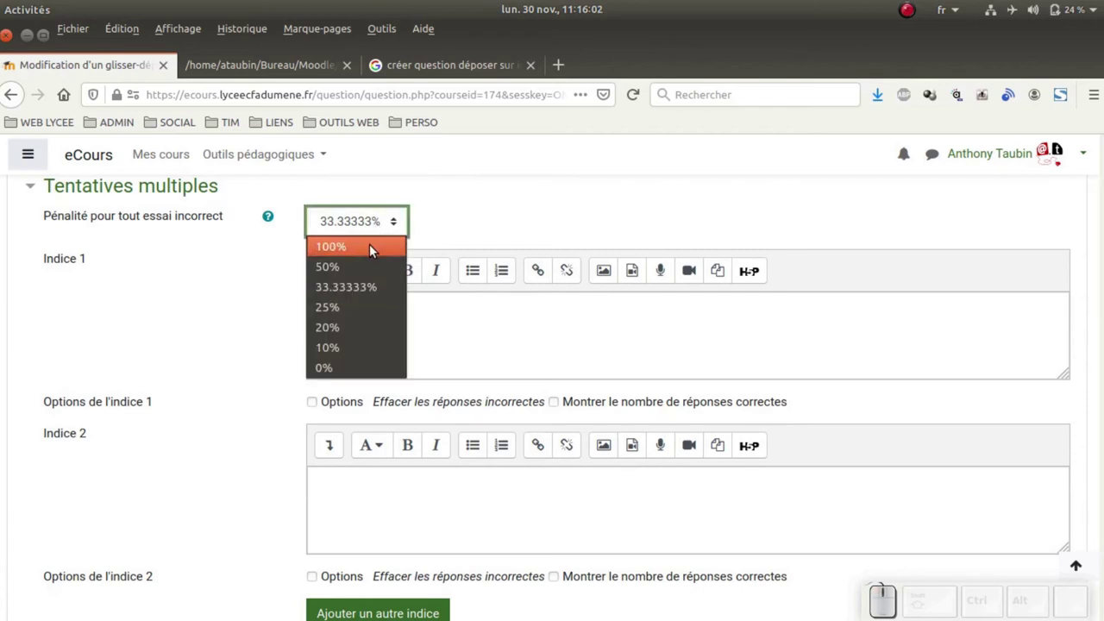
pyautogui.click(376, 246)
pyautogui.click(427, 237)
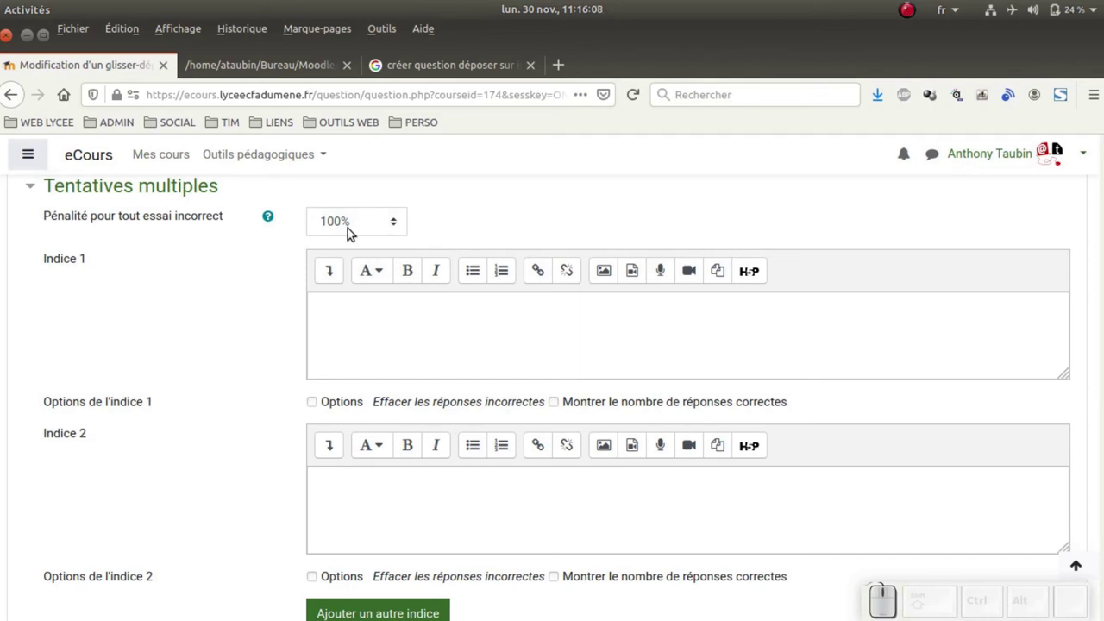
pyautogui.scroll(-3)
pyautogui.scroll(-3)
pyautogui.scroll(3)
pyautogui.scroll(-3)
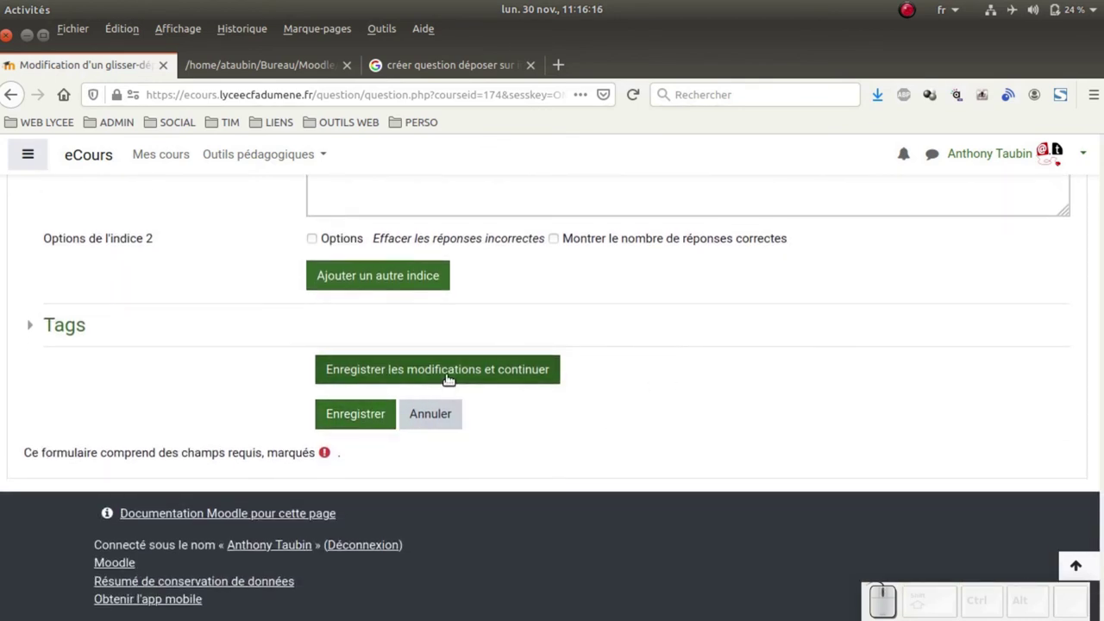
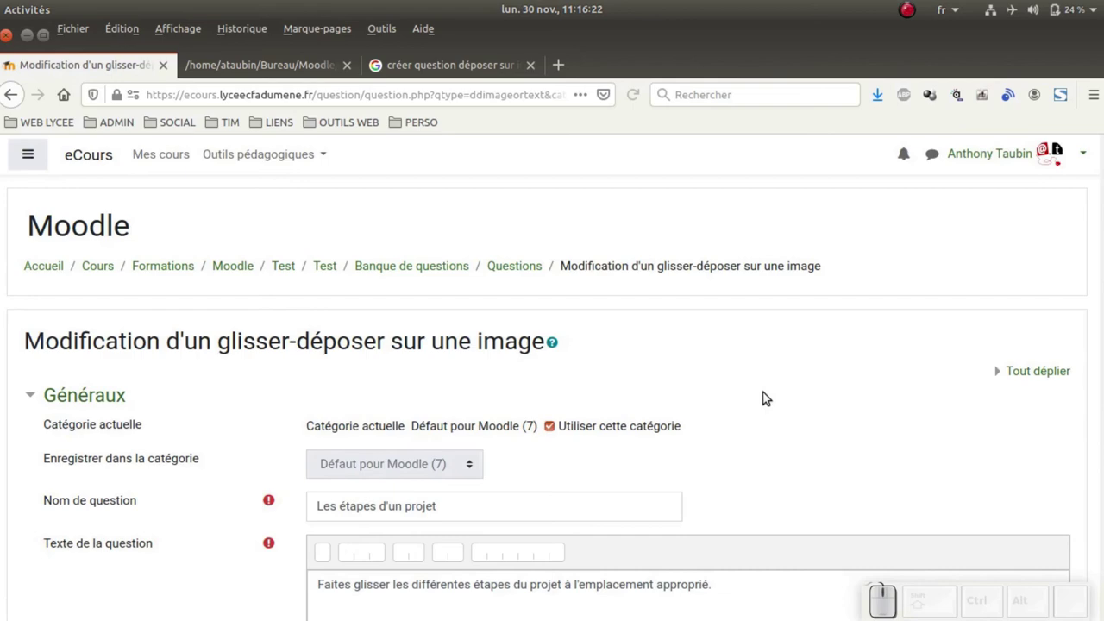
# After saving with 'Enregistrer les modifications et continuer', scroll to the Aperçu link beside the save buttons.
pyautogui.scroll(-3)
pyautogui.scroll(-3)
pyautogui.scroll(-3)
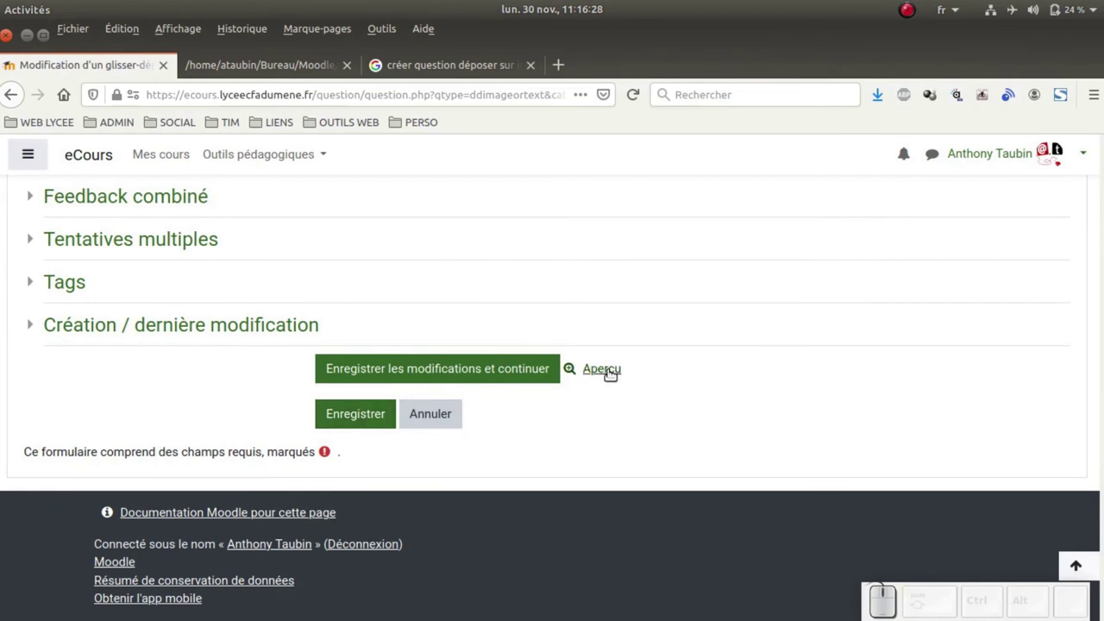
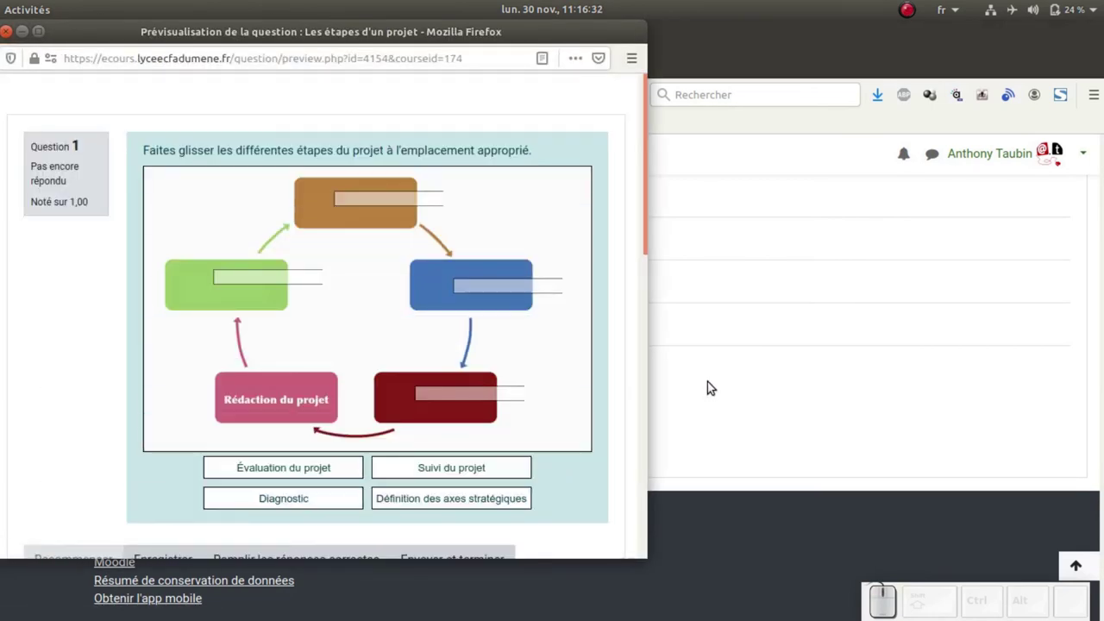
# Maximise the question preview showing the diagram's four empty drop zones and labels, then restore its size.
pyautogui.click(608, 35)
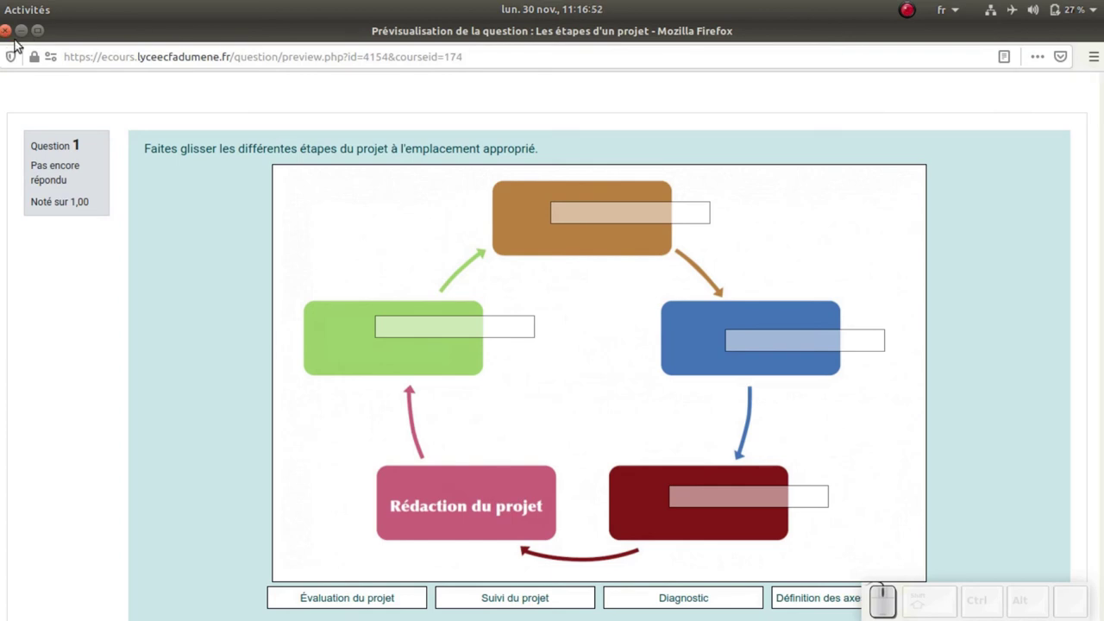
pyautogui.click(743, 449)
pyautogui.click(765, 24)
pyautogui.click(181, 203)
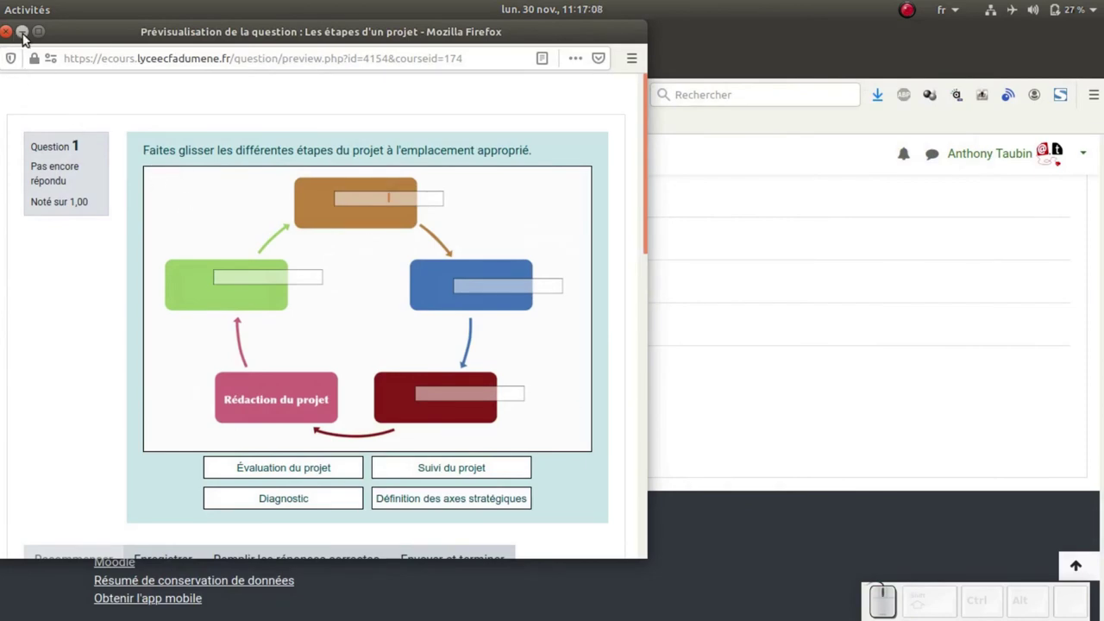
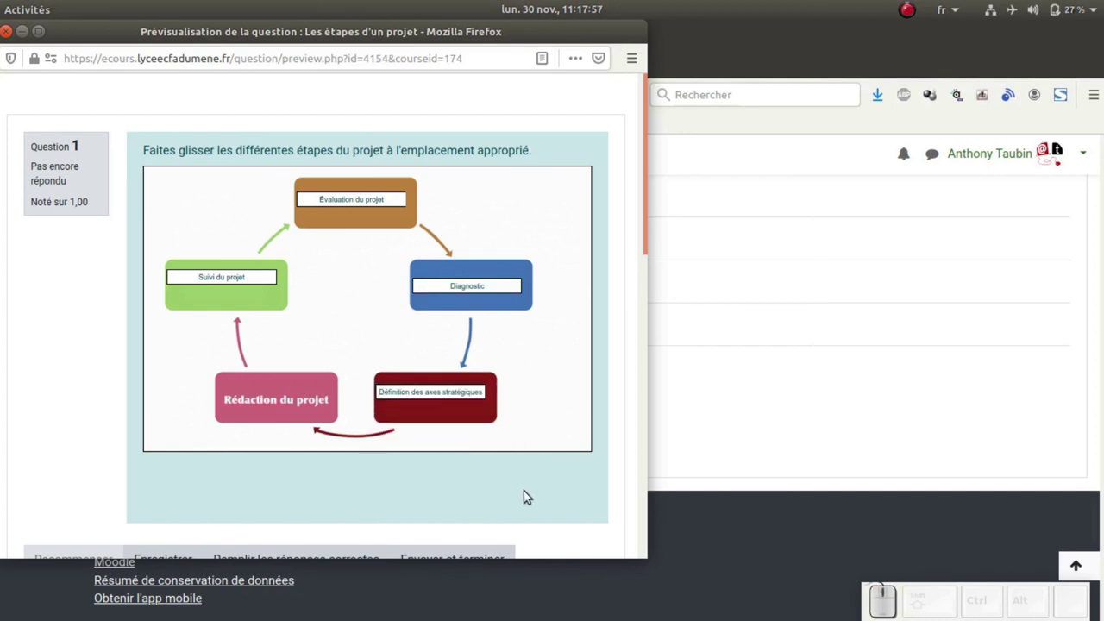
# With all four labels dropped on their boxes, switch back to the tab holding the label texts.
pyautogui.click(126, 360)
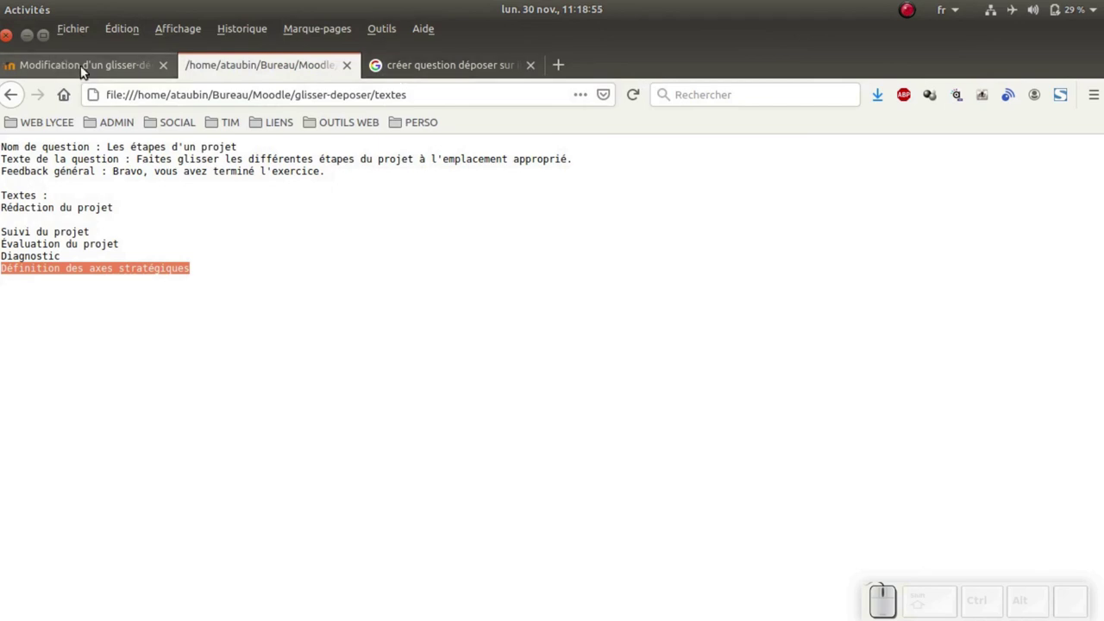